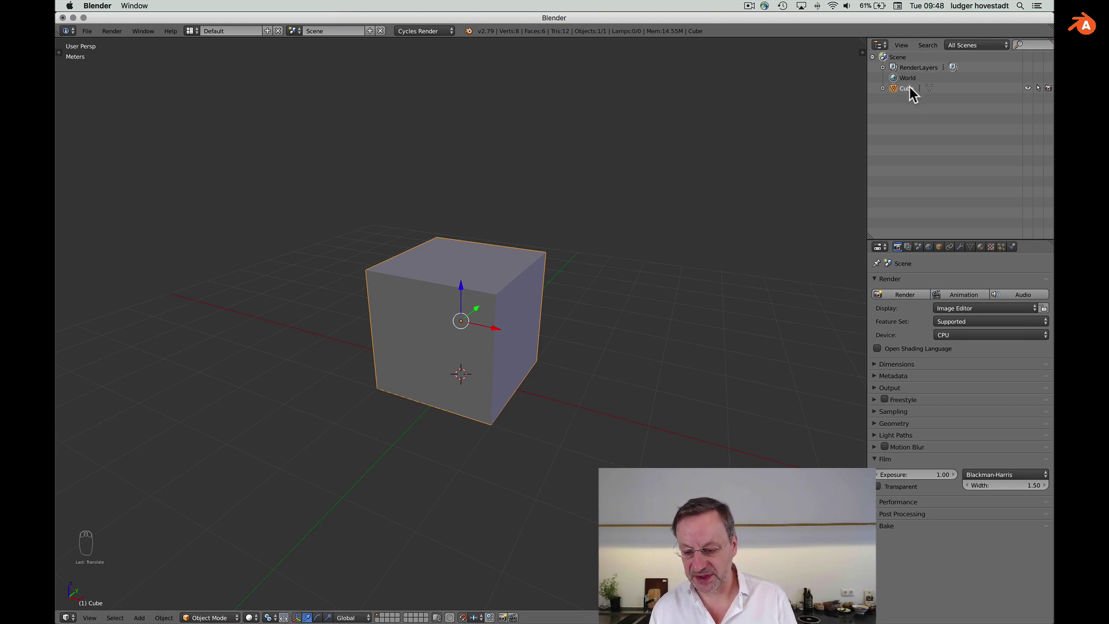
Step: Rename the Cube object in the Outliner to 'prototype one'
{"action": "key", "text": "p"}
{"action": "key", "text": "r"}
{"action": "key", "text": "o"}
{"action": "key", "text": "t"}
{"action": "key", "text": "o"}
{"action": "key", "text": "t"}
{"action": "key", "text": "y"}
{"action": "key", "text": "p"}
{"action": "key", "text": "e"}
{"action": "key", "text": "space"}
{"action": "key", "text": "o"}
{"action": "key", "text": "n"}
{"action": "key", "text": "e"}
{"action": "key", "text": "Return"}
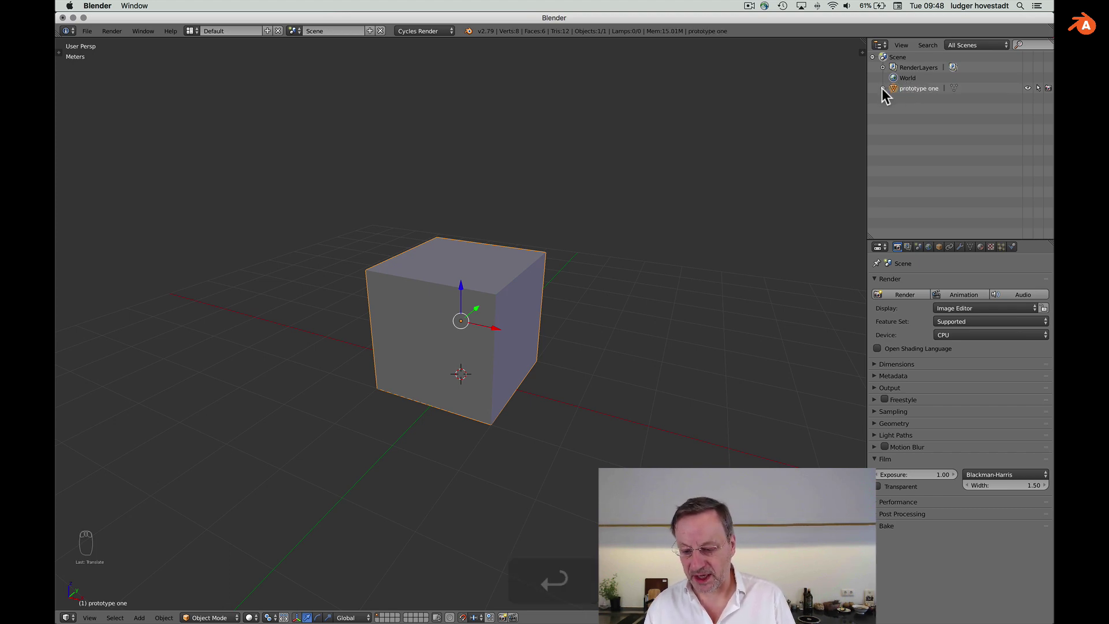
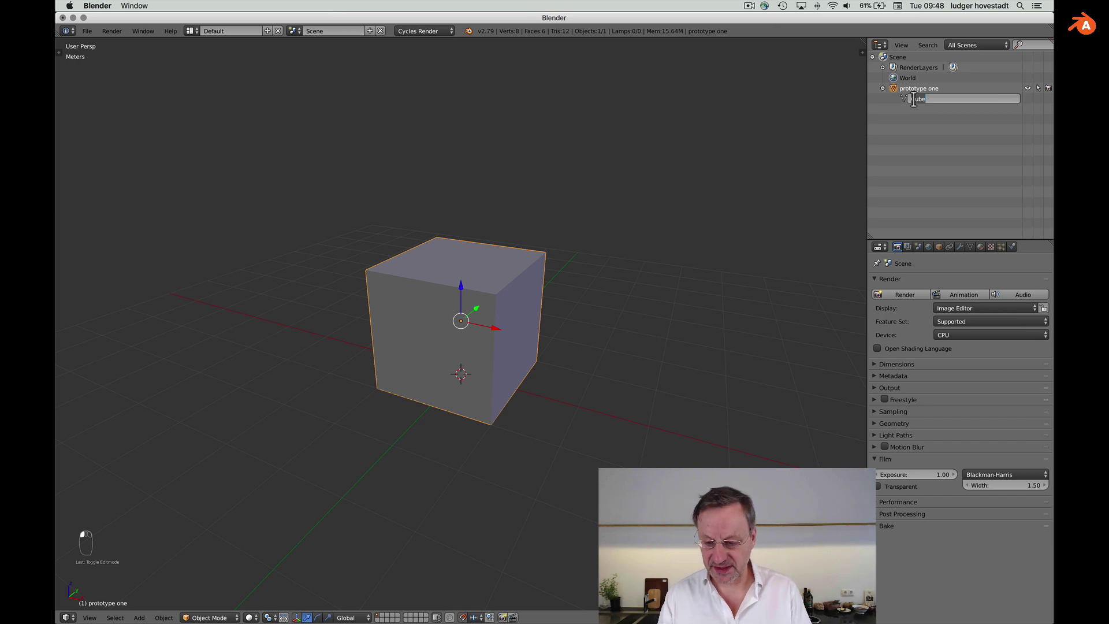
Step: Rename the object's mesh data block to 'mesh house one'
{"action": "key", "text": "h"}
{"action": "key", "text": "o"}
{"action": "key", "text": "u"}
{"action": "key", "text": "s"}
{"action": "key", "text": "s"}
{"action": "key", "text": "BackSpace"}
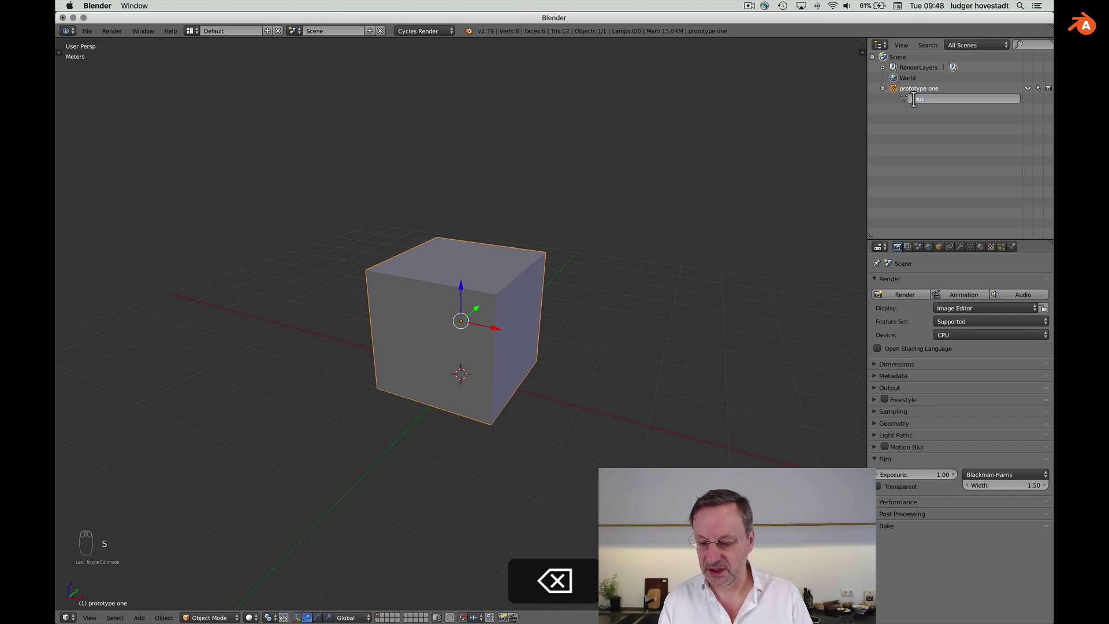
{"action": "key", "text": "e"}
{"action": "key", "text": "space"}
{"action": "key", "text": "BackSpace"}
{"action": "key", "text": "BackSpace"}
{"action": "key", "text": "BackSpace"}
{"action": "key", "text": "m"}
{"action": "key", "text": "e"}
{"action": "key", "text": "s"}
{"action": "key", "text": "h"}
{"action": "key", "text": "space"}
{"action": "key", "text": "h"}
{"action": "key", "text": "o"}
{"action": "key", "text": "u"}
{"action": "key", "text": "s"}
{"action": "key", "text": "e"}
{"action": "key", "text": "space"}
{"action": "key", "text": "o"}
{"action": "key", "text": "n"}
{"action": "key", "text": "e"}
{"action": "key", "text": "Return"}
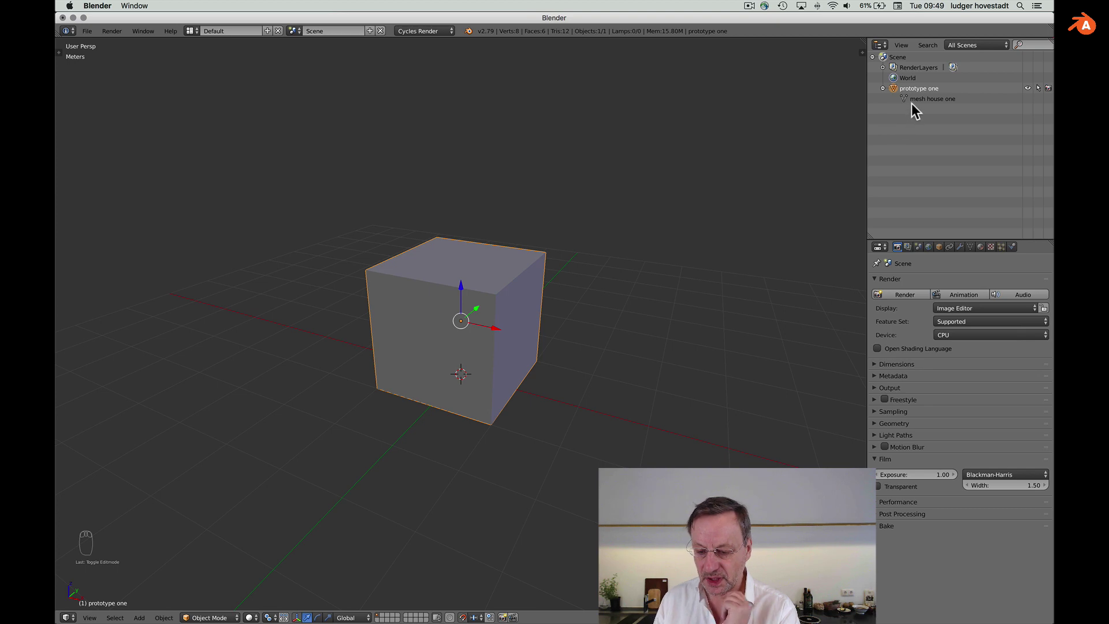
{"action": "left_click_drag", "start_coordinate": [908, 104], "coordinate": [898, 94]}
{"action": "left_click_drag", "start_coordinate": [897, 93], "coordinate": [897, 93]}
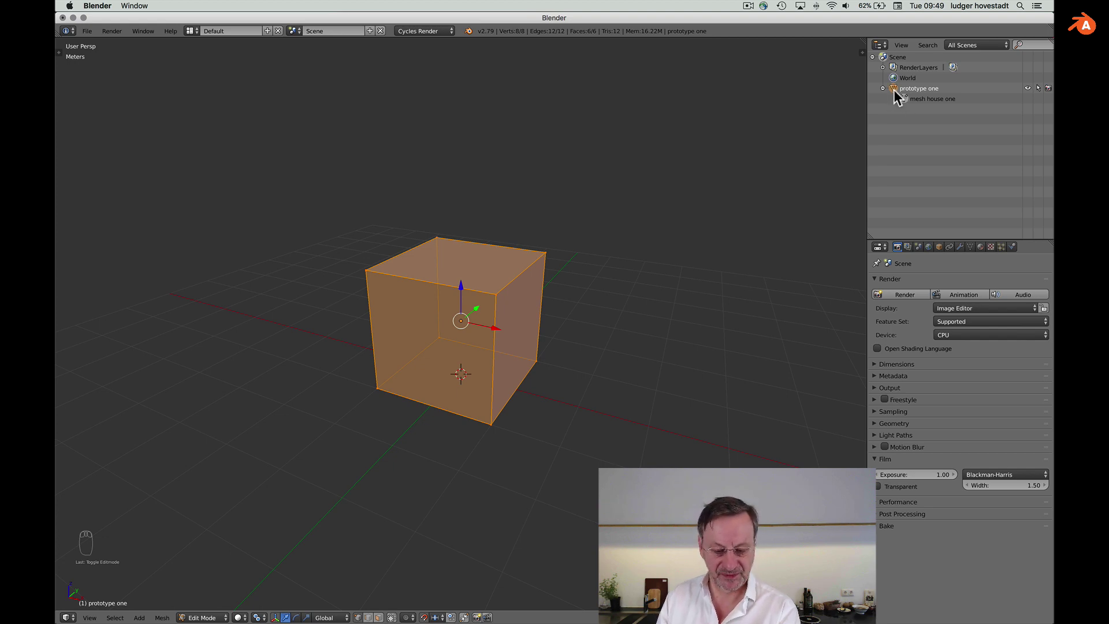
{"action": "left_click", "coordinate": [899, 95]}
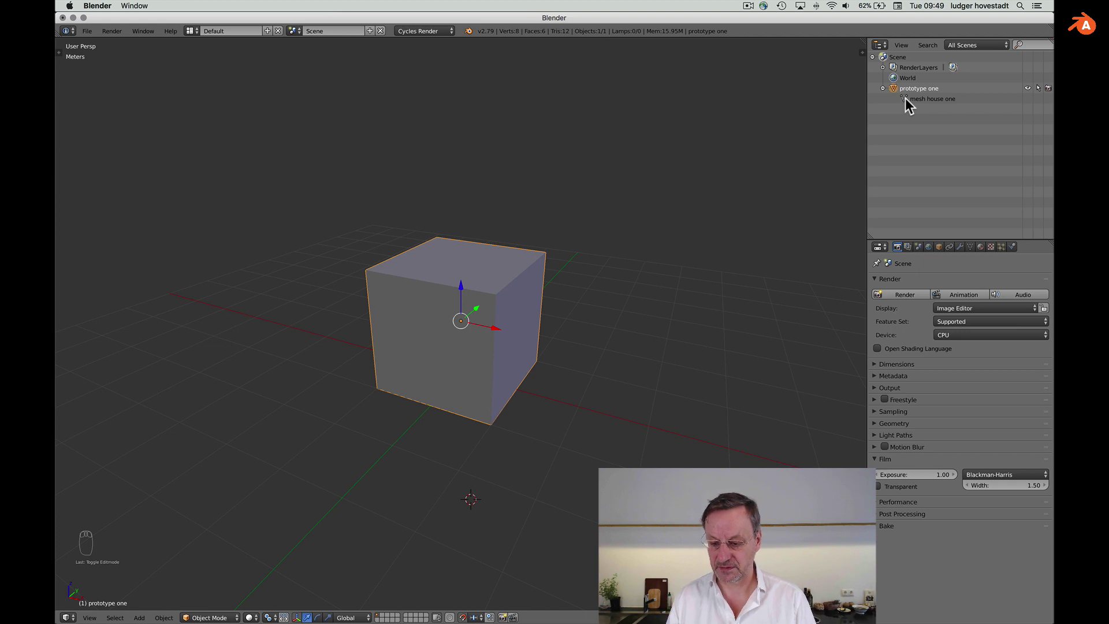
Step: Give the cube a Principled BSDF material with a purple base colour
{"action": "key", "text": "super+z"}
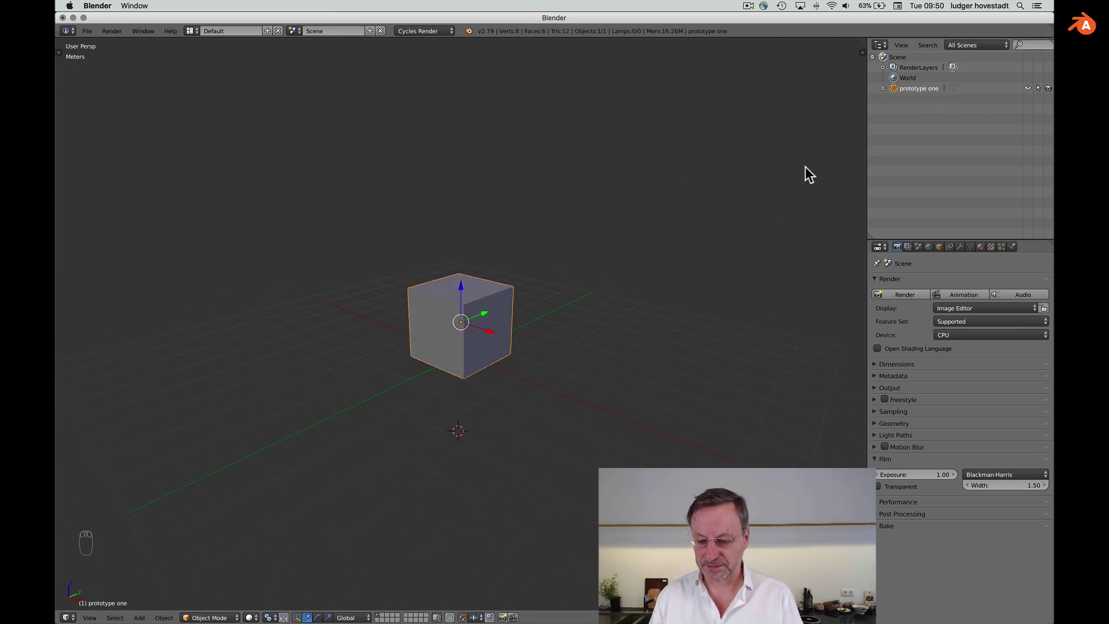
{"action": "left_click_drag", "start_coordinate": [986, 254], "coordinate": [887, 319]}
{"action": "left_click_drag", "start_coordinate": [907, 323], "coordinate": [970, 379]}
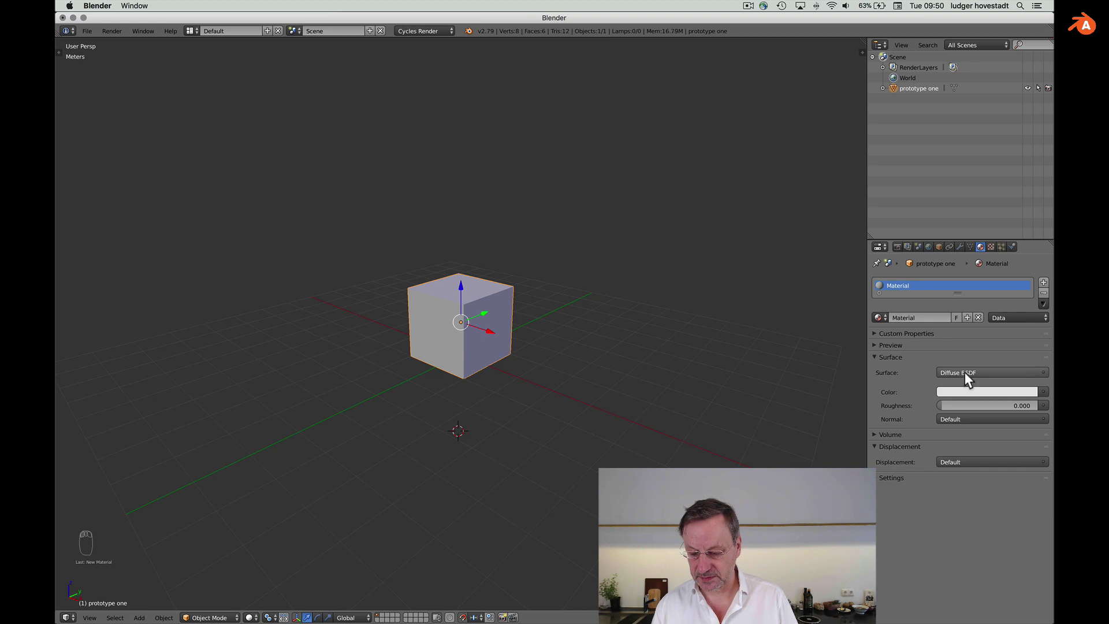
{"action": "left_click_drag", "start_coordinate": [967, 353], "coordinate": [994, 461]}
{"action": "left_click_drag", "start_coordinate": [970, 408], "coordinate": [1031, 277]}
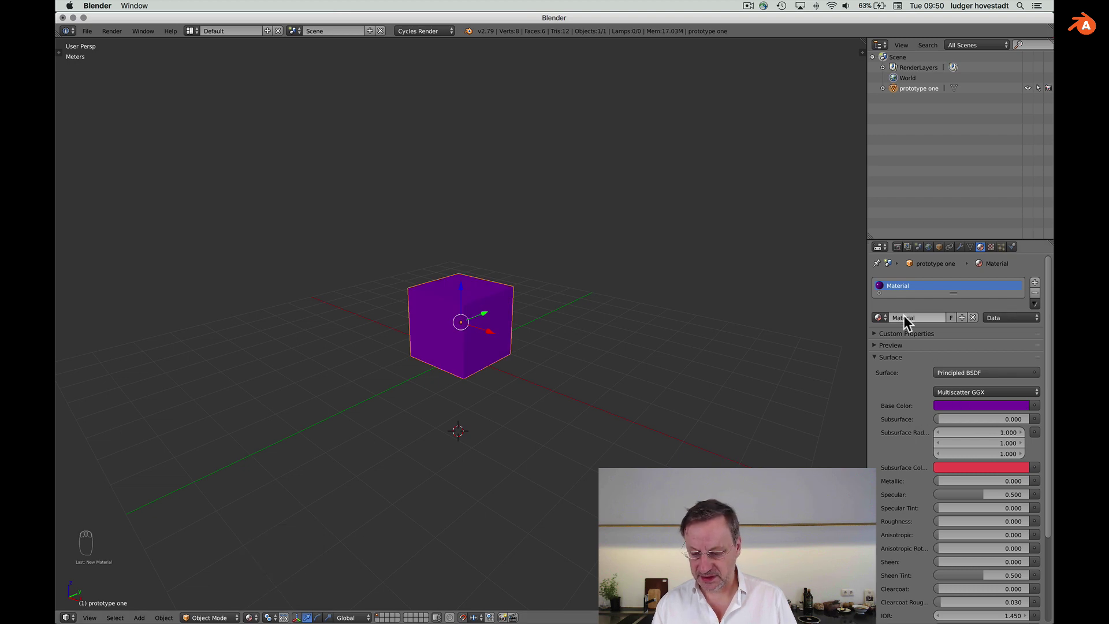
Step: Set the material's Metallic value to 0.670
{"action": "left_click_drag", "start_coordinate": [1007, 484], "coordinate": [959, 482]}
{"action": "key", "text": "BackSpace"}
{"action": "key", "text": "BackSpace"}
{"action": "key", "text": "."}
{"action": "key", "text": "6"}
{"action": "key", "text": "7"}
{"action": "key", "text": "Return"}
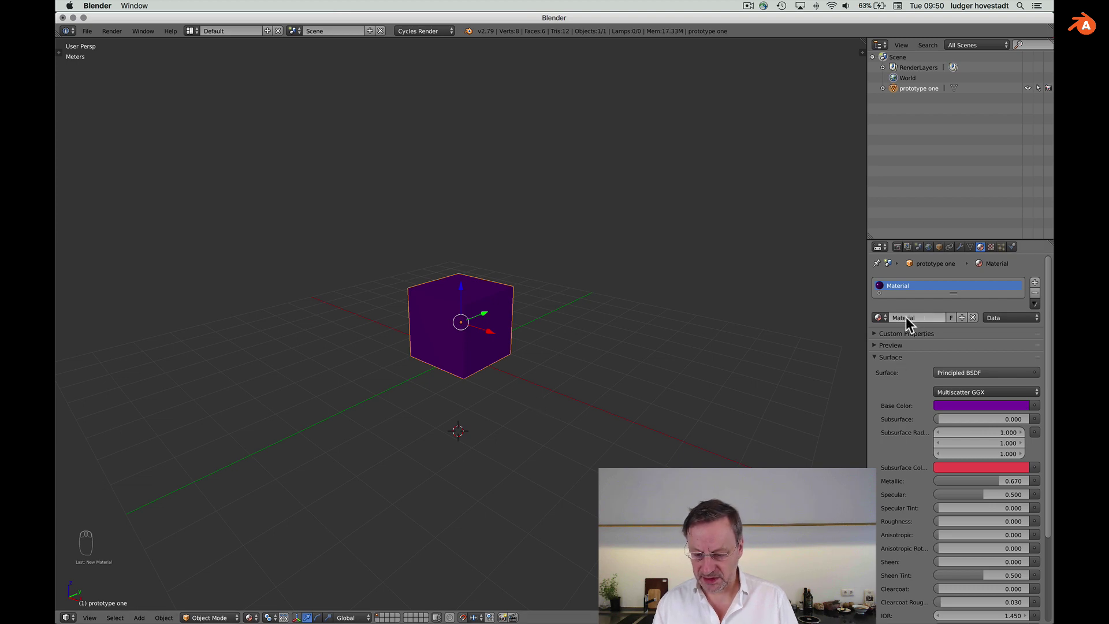
Step: Rename the material to 'aubergine metallic' and reveal it under prototype one in the Outliner
{"action": "key", "text": "a"}
{"action": "key", "text": "u"}
{"action": "key", "text": "b"}
{"action": "key", "text": "r"}
{"action": "key", "text": "g"}
{"action": "key", "text": "i"}
{"action": "key", "text": "n"}
{"action": "key", "text": "e"}
{"action": "key", "text": "space"}
{"action": "key", "text": "m"}
{"action": "key", "text": "e"}
{"action": "key", "text": "t"}
{"action": "key", "text": "a"}
{"action": "key", "text": "l"}
{"action": "key", "text": "l"}
{"action": "key", "text": "i"}
{"action": "key", "text": "c"}
{"action": "key", "text": "Return"}
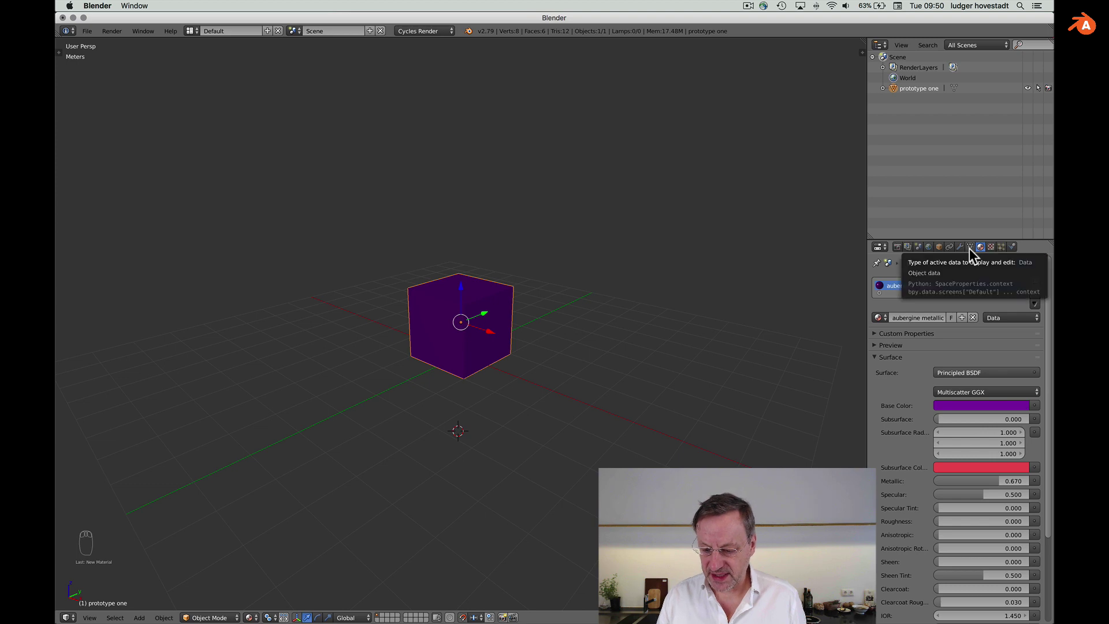
{"action": "left_click_drag", "start_coordinate": [975, 254], "coordinate": [972, 106]}
{"action": "left_click_drag", "start_coordinate": [900, 106], "coordinate": [914, 109]}
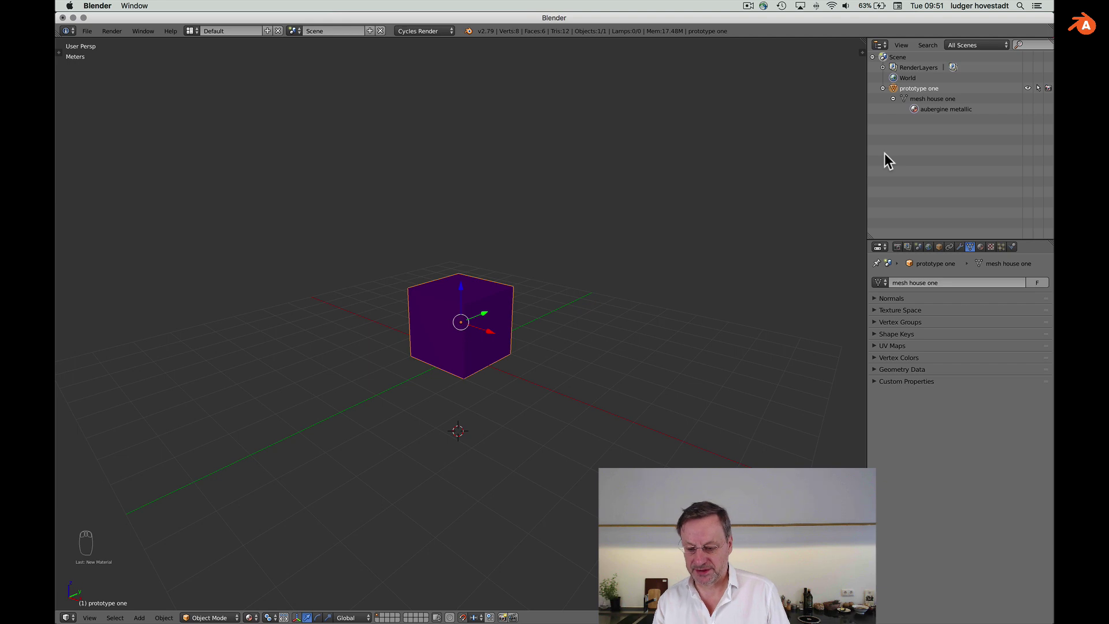
Step: Duplicate the purple cube as prototype one.001 and place the copy in front of the original
{"action": "left_click_drag", "start_coordinate": [888, 97], "coordinate": [499, 302]}
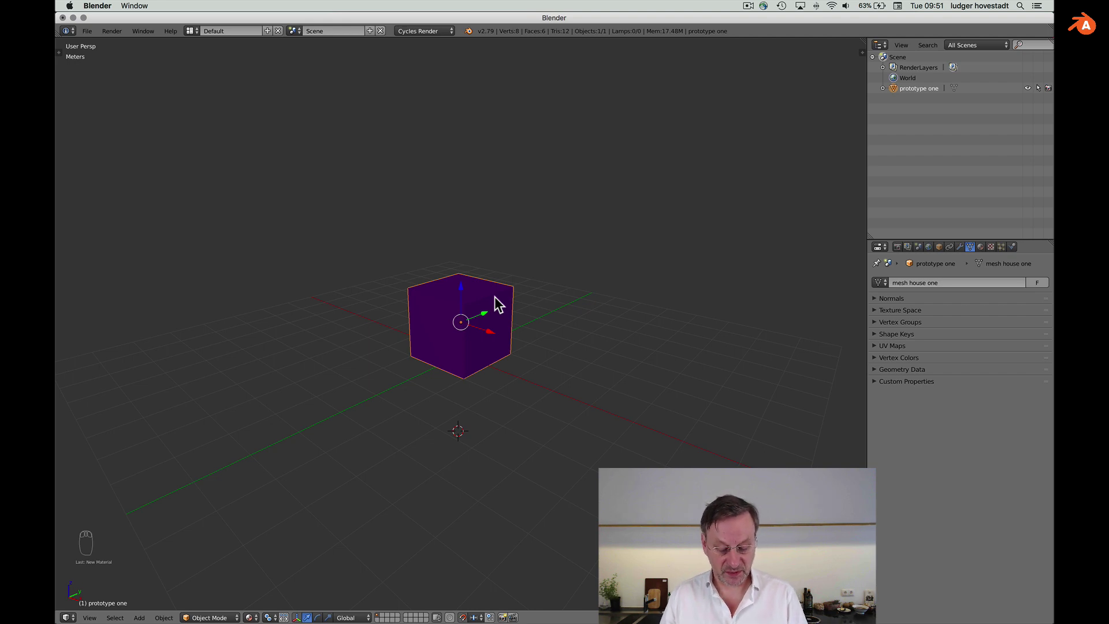
{"action": "key", "text": "shift+d"}
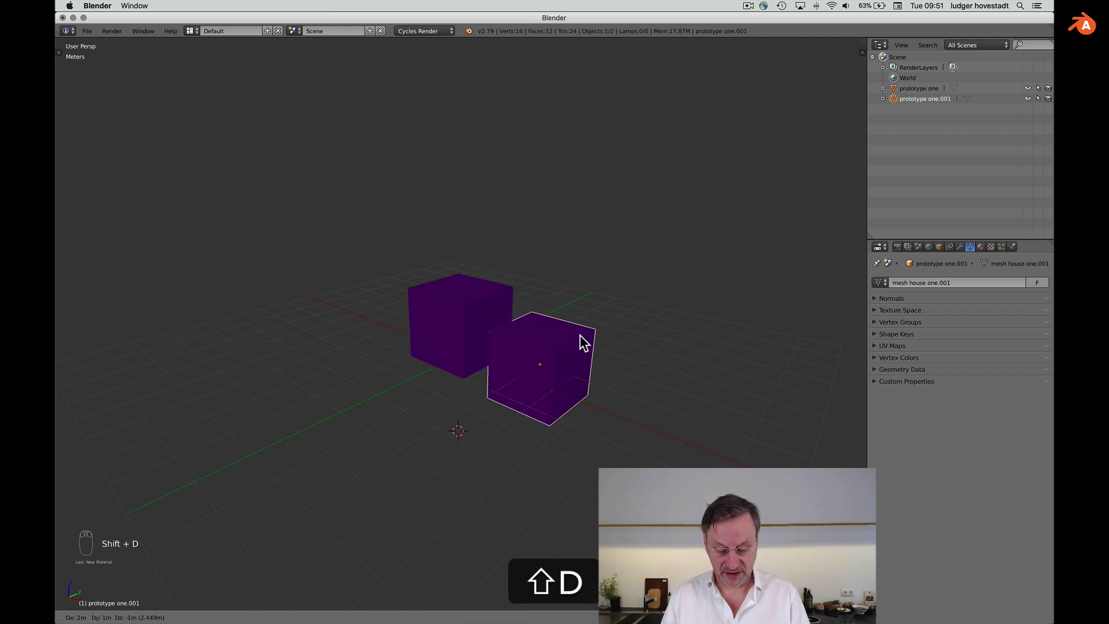
{"action": "key", "text": "x"}
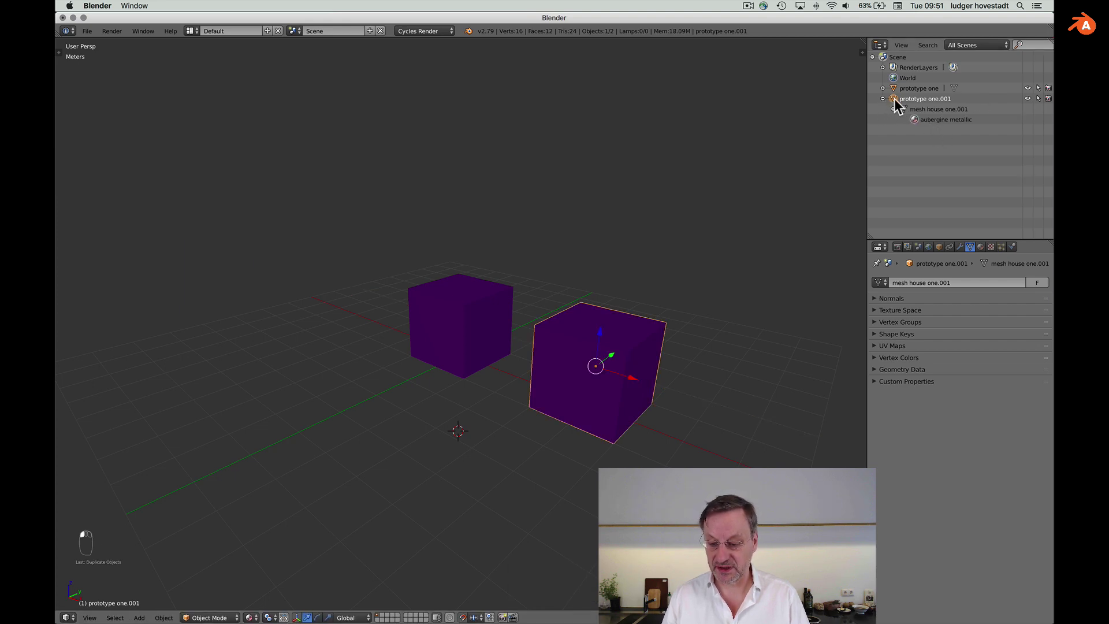
Step: Make the copy's material a separate single-user material
{"action": "left_click_drag", "start_coordinate": [905, 107], "coordinate": [985, 250]}
{"action": "left_click_drag", "start_coordinate": [984, 250], "coordinate": [905, 327]}
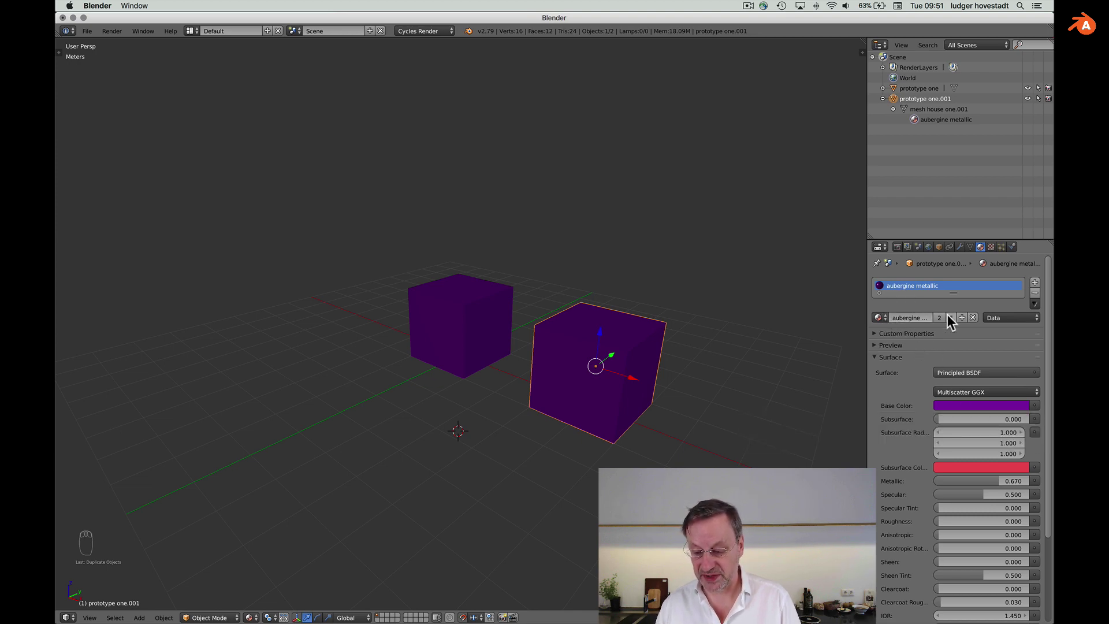
{"action": "left_click_drag", "start_coordinate": [967, 322], "coordinate": [913, 316]}
Step: Rename the copy's material to 'dark green glas'
{"action": "key", "text": "d"}
{"action": "key", "text": "a"}
{"action": "key", "text": "r"}
{"action": "key", "text": "k"}
{"action": "key", "text": "space"}
{"action": "key", "text": "g"}
{"action": "key", "text": "BackSpace"}
{"action": "key", "text": "g"}
{"action": "key", "text": "r"}
{"action": "key", "text": "e"}
{"action": "key", "text": "e"}
{"action": "key", "text": "n"}
{"action": "key", "text": "space"}
{"action": "key", "text": "g"}
{"action": "key", "text": "l"}
{"action": "key", "text": "a"}
{"action": "key", "text": "s"}
{"action": "key", "text": "Return"}
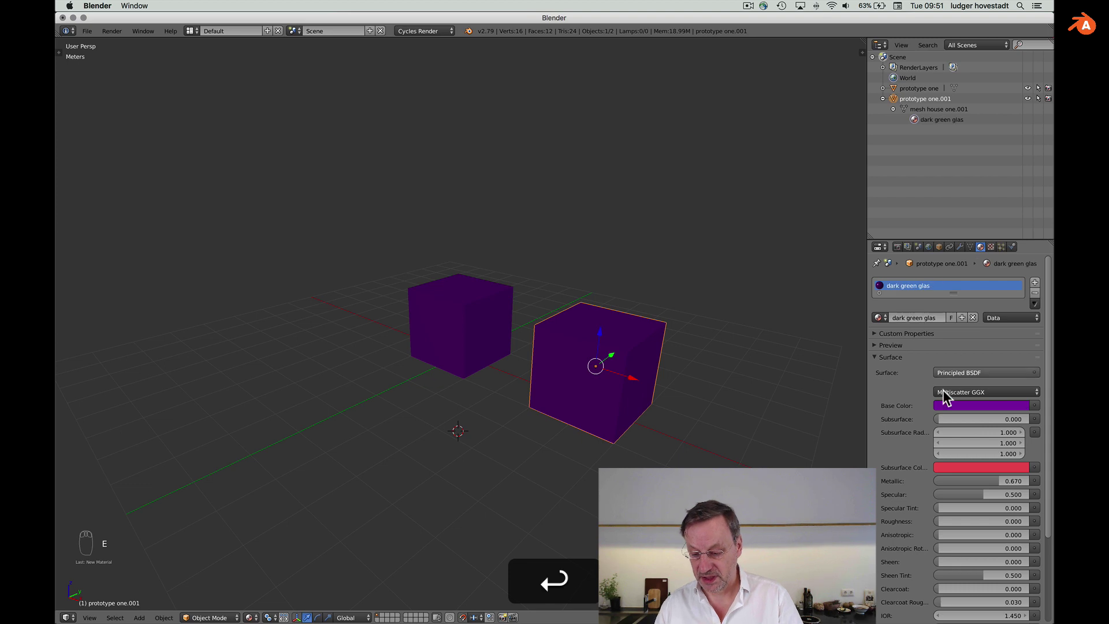
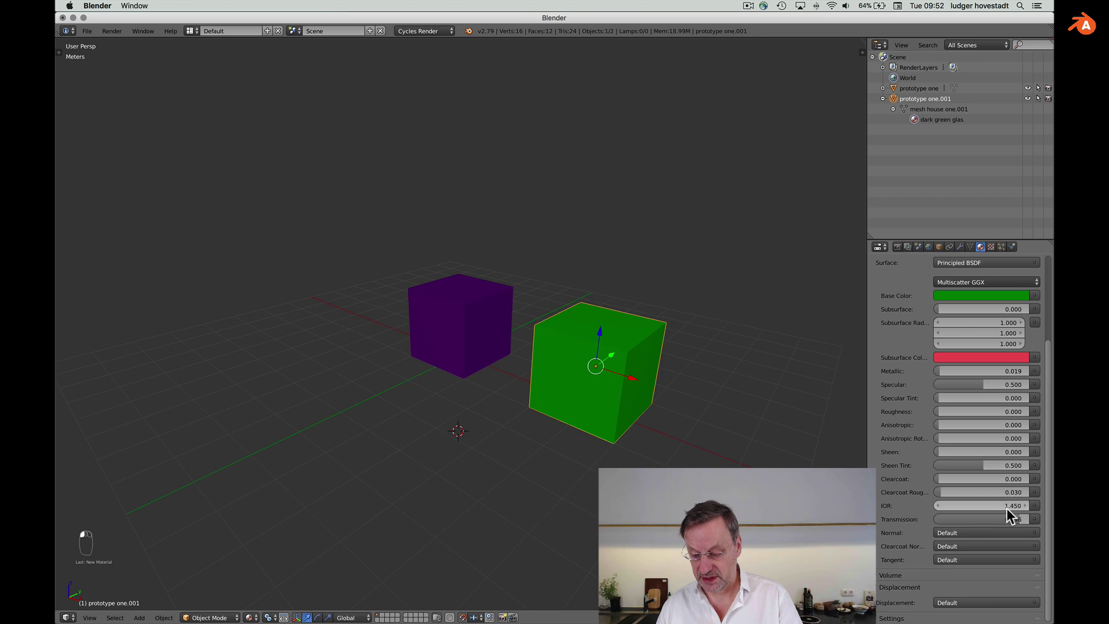
Step: Make it green glass with IOR 1.100 and transmission about 0.9
{"action": "key", "text": "i"}
{"action": "key", "text": "•"}
{"action": "key", "text": "i"}
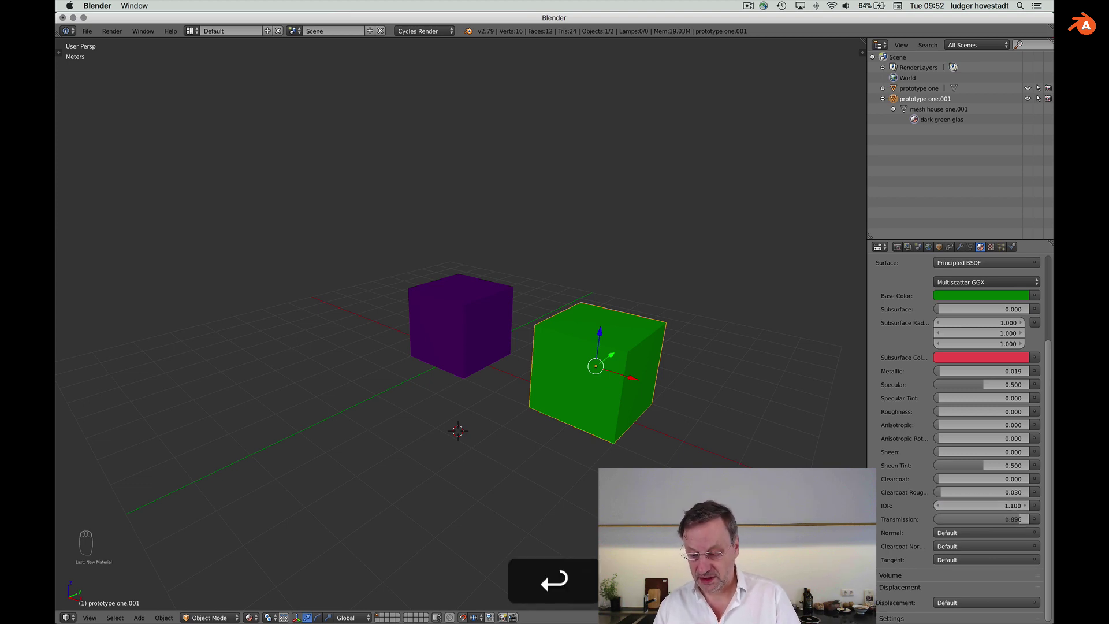
{"action": "key", "text": "Return"}
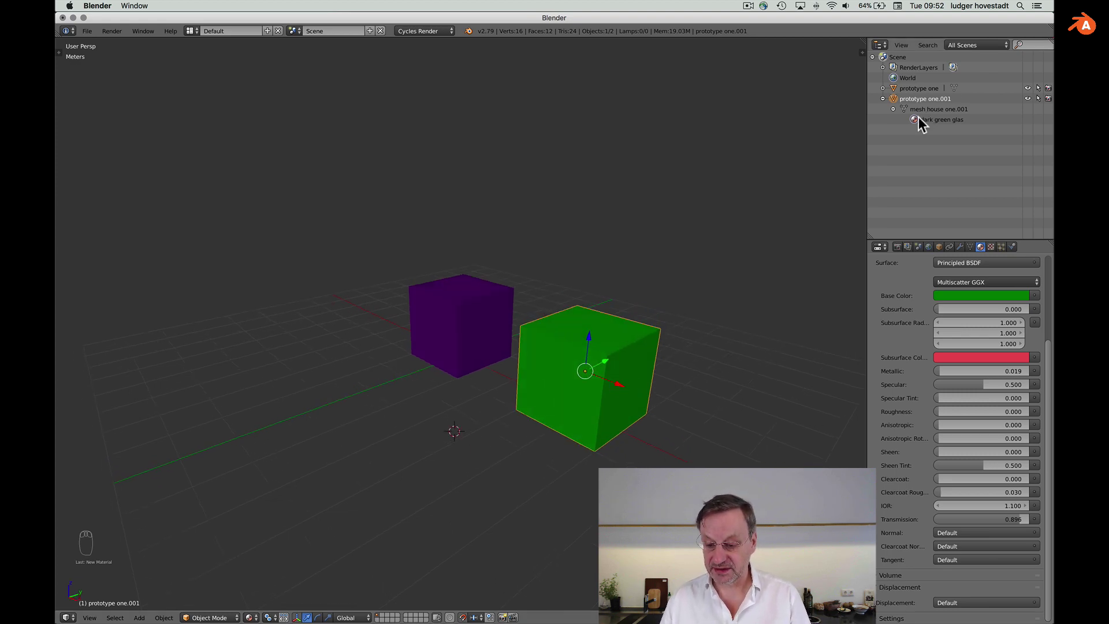
Step: Enter Edit Mode on the green cube, deselect all and view it front-on
{"action": "left_click", "coordinate": [910, 116]}
{"action": "left_click_drag", "start_coordinate": [908, 114], "coordinate": [605, 368]}
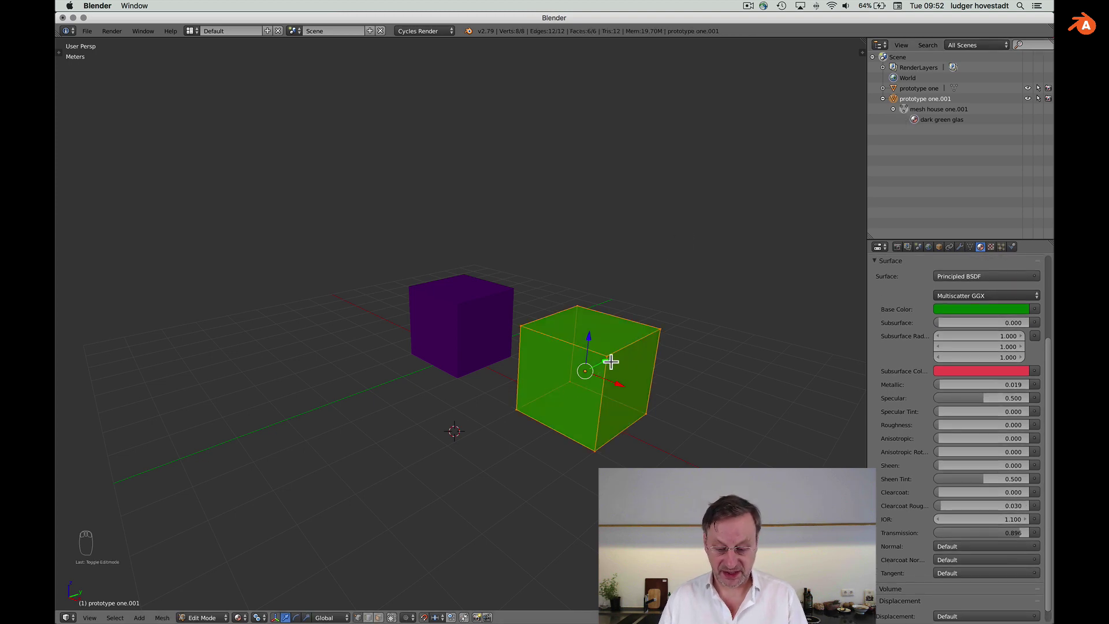
{"action": "key", "text": "a"}
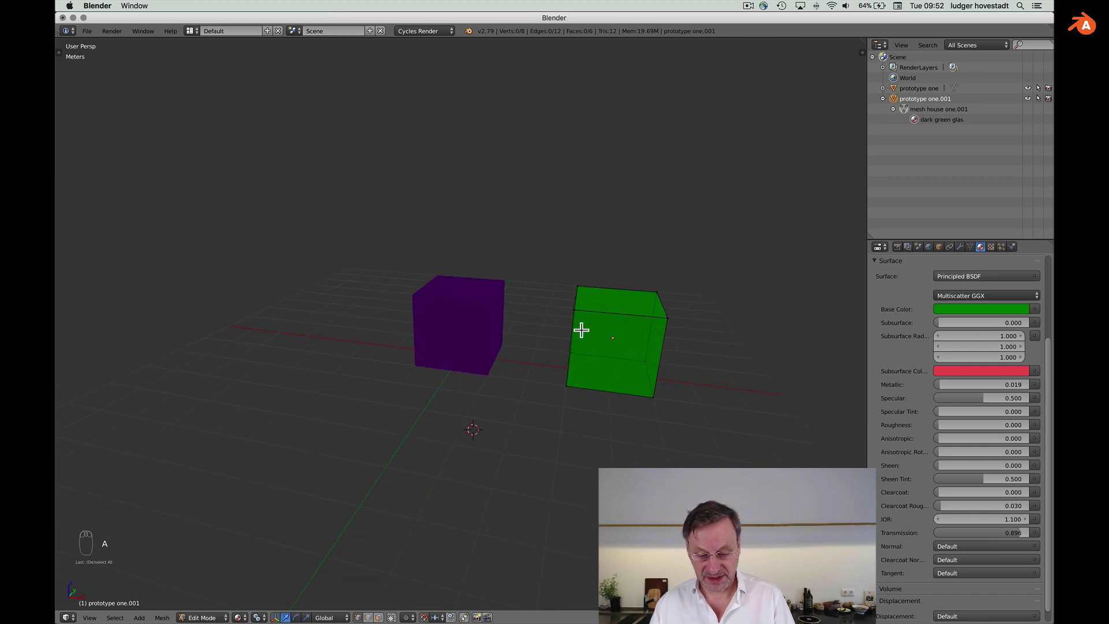
{"action": "key", "text": "KP_3"}
{"action": "key", "text": "KP_1"}
{"action": "key", "text": "i"}
{"action": "key", "text": "super+i"}
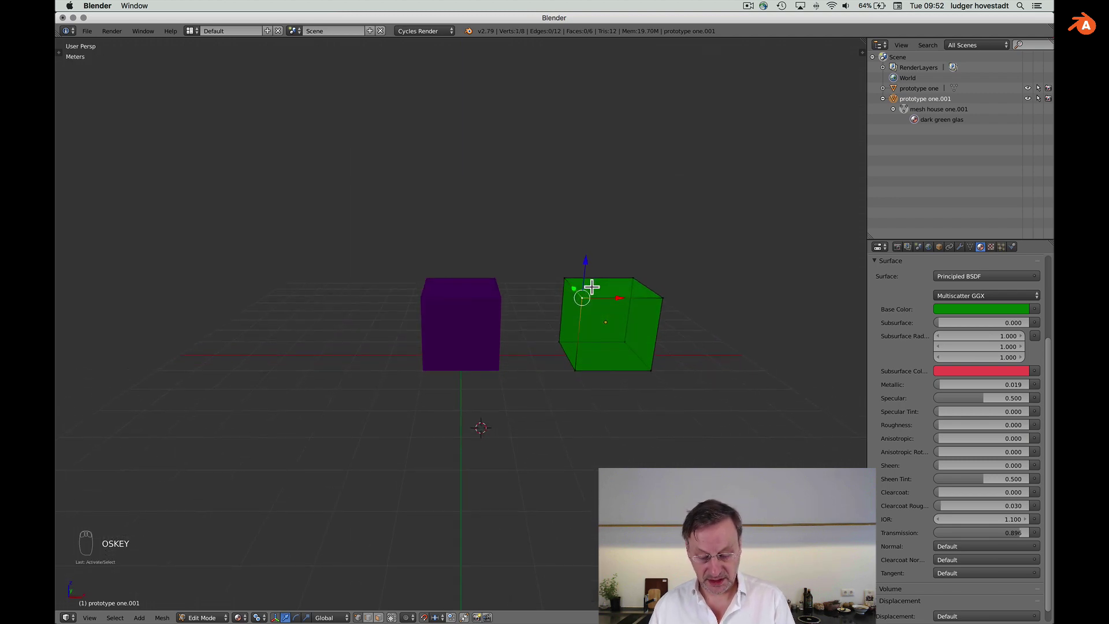
Step: Reshape the top into a slanted roof rebuilt as two triangles and move it beside the purple cube
{"action": "key", "text": "g"}
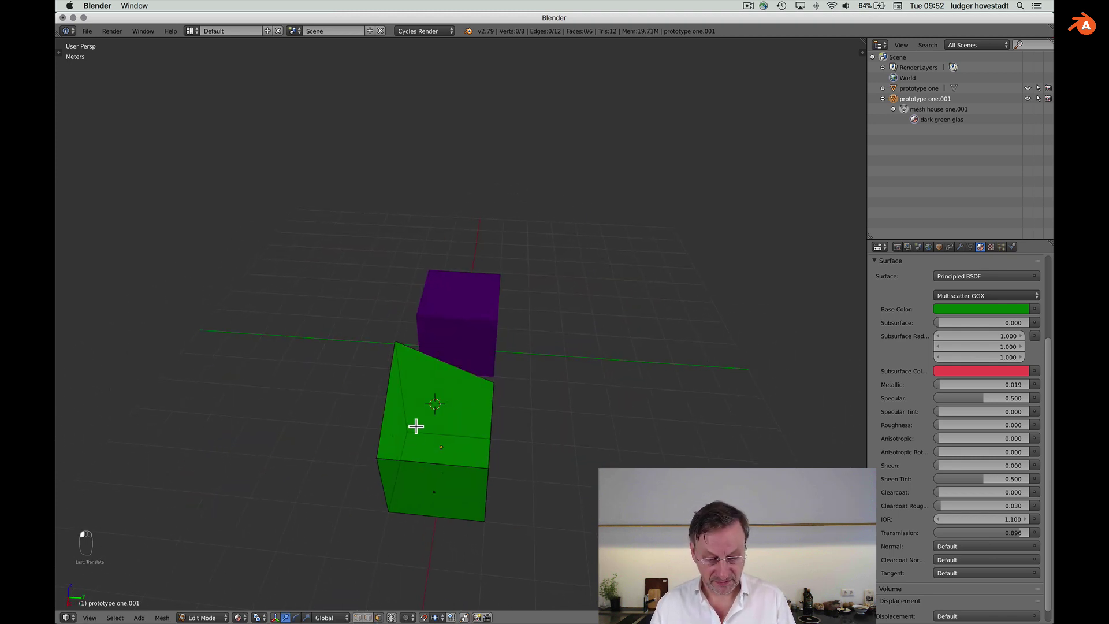
{"action": "key", "text": "x"}
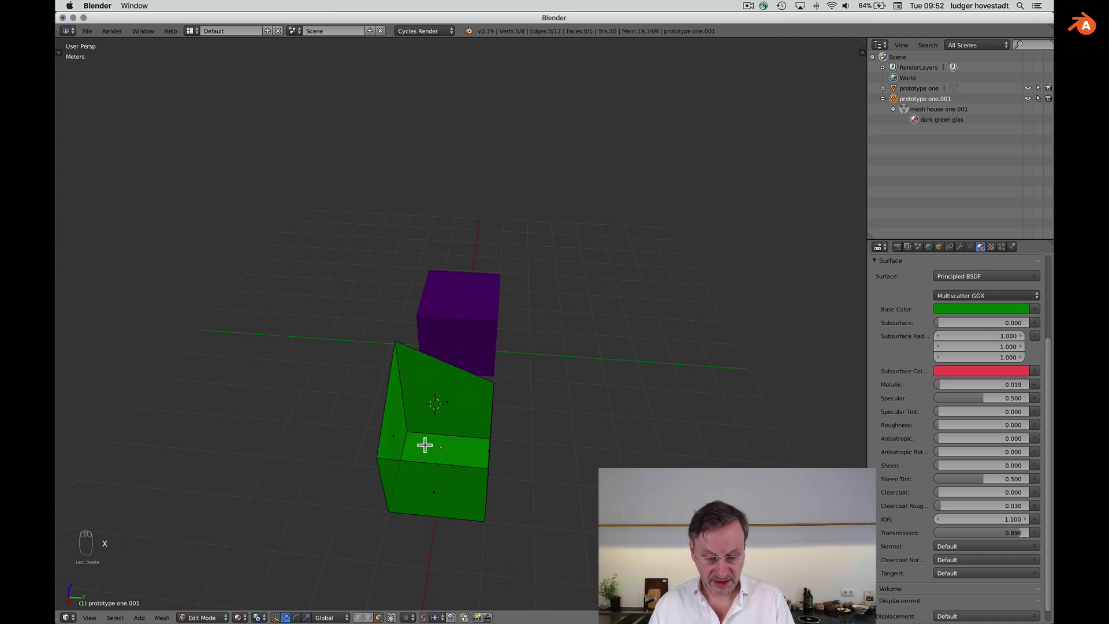
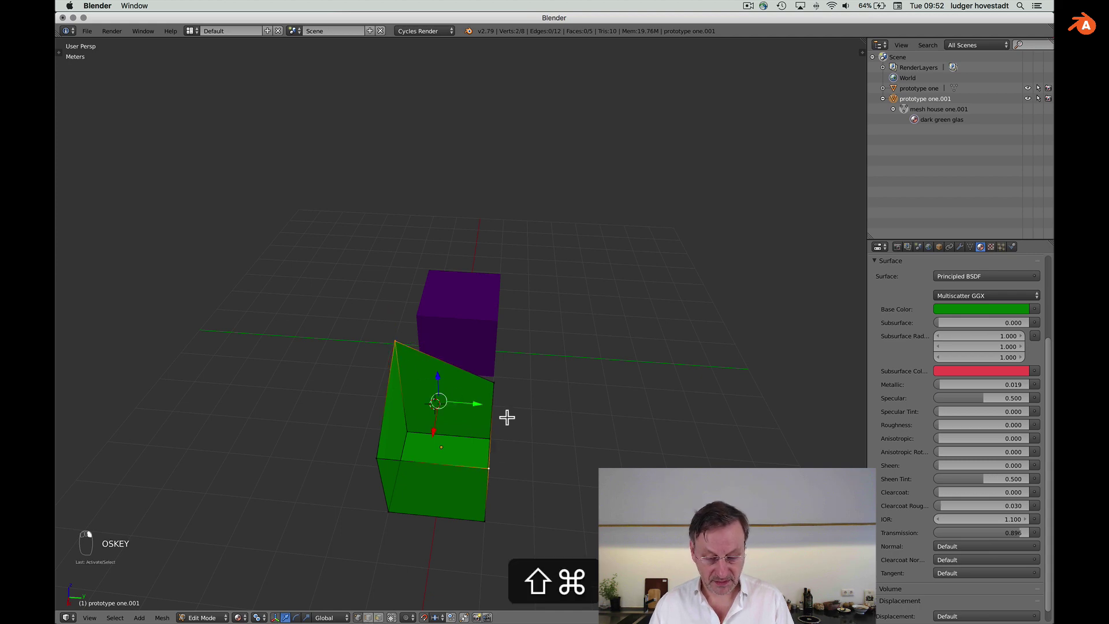
{"action": "key", "text": "shift+super+f"}
{"action": "key", "text": "super+f"}
{"action": "key", "text": "f"}
{"action": "key", "text": "f"}
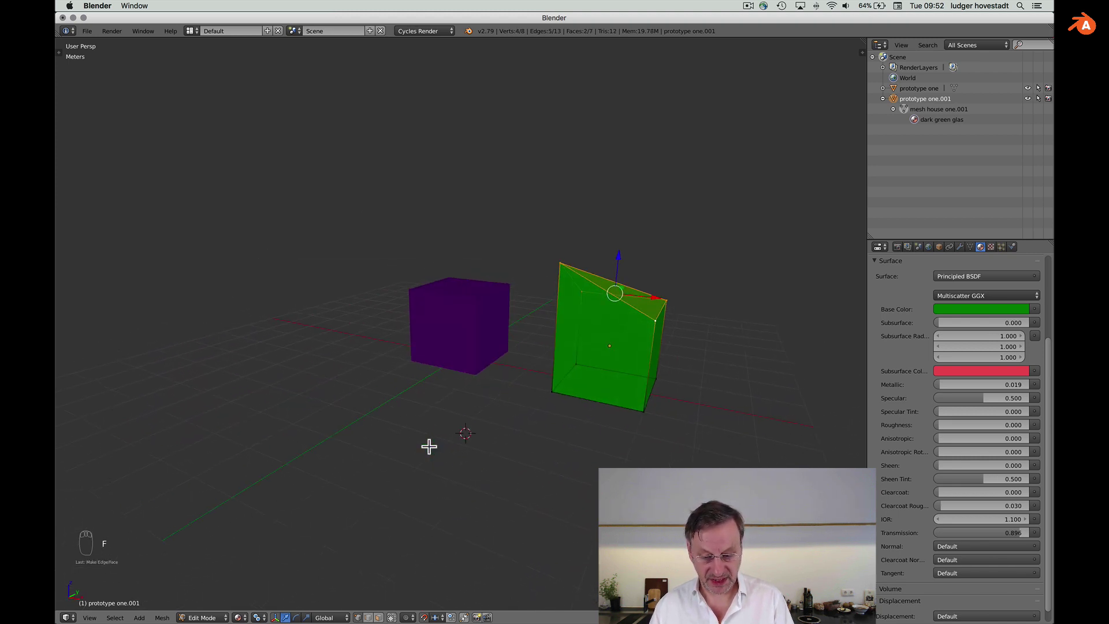
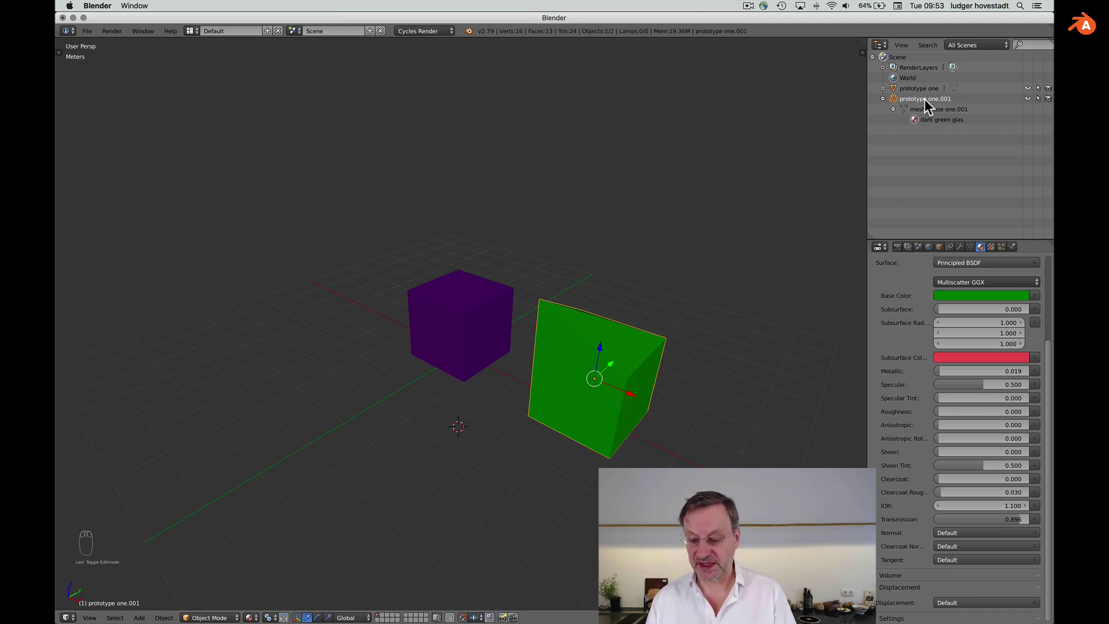
Step: Rename the green object to 'prototype two' in the Outliner
{"action": "key", "text": "p"}
{"action": "key", "text": "r"}
{"action": "key", "text": "o"}
{"action": "key", "text": "t"}
{"action": "key", "text": "o"}
{"action": "key", "text": "t"}
{"action": "key", "text": "y"}
{"action": "key", "text": "p"}
{"action": "key", "text": "e"}
{"action": "key", "text": "space"}
{"action": "key", "text": "w"}
{"action": "key", "text": "o"}
{"action": "key", "text": "BackSpace"}
{"action": "key", "text": "BackSpace"}
{"action": "key", "text": "t"}
{"action": "key", "text": "w"}
{"action": "key", "text": "o"}
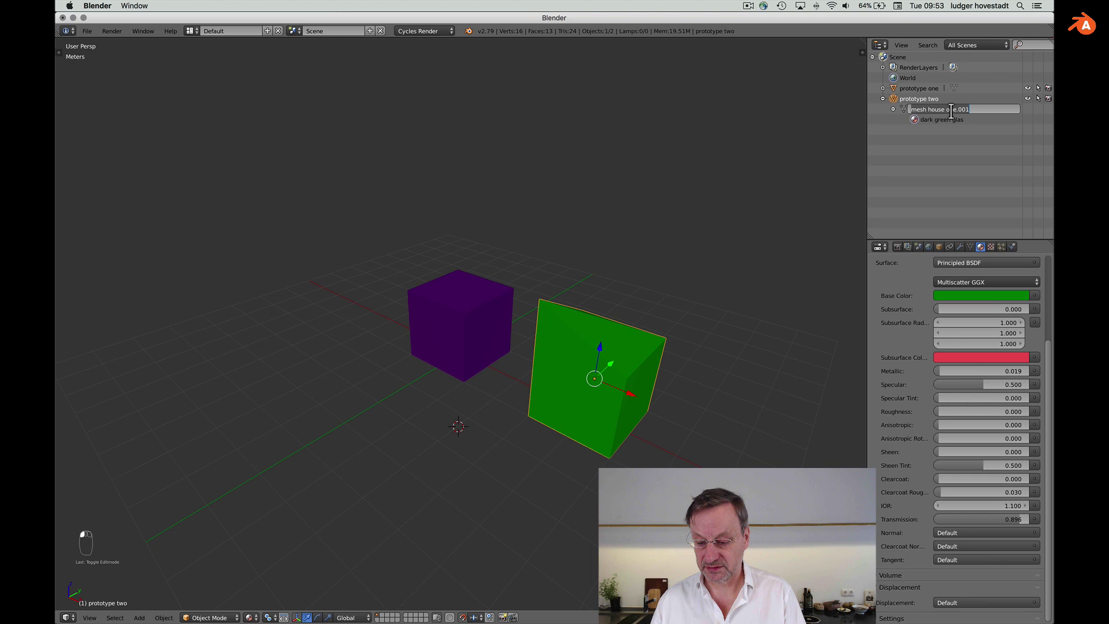
Step: Rename the green object's mesh data to 'mesh house two'
{"action": "key", "text": "m"}
{"action": "key", "text": "e"}
{"action": "key", "text": "s"}
{"action": "key", "text": "h"}
{"action": "key", "text": "space"}
{"action": "key", "text": "h"}
{"action": "key", "text": "o"}
{"action": "key", "text": "u"}
{"action": "key", "text": "s"}
{"action": "key", "text": "e"}
{"action": "key", "text": "space"}
{"action": "key", "text": "t"}
{"action": "key", "text": "w"}
{"action": "key", "text": "o"}
{"action": "key", "text": "Return"}
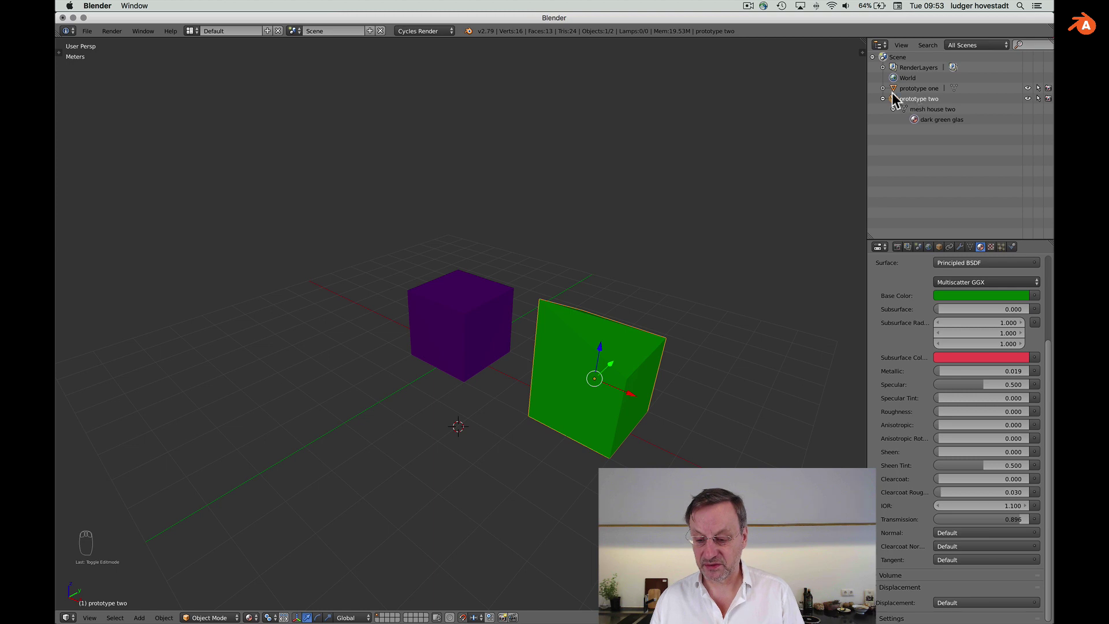
{"action": "left_click_drag", "start_coordinate": [888, 95], "coordinate": [842, 219]}
Step: Make a linked duplicate of the purple cube and place it to the right of the original
{"action": "left_click", "coordinate": [888, 126]}
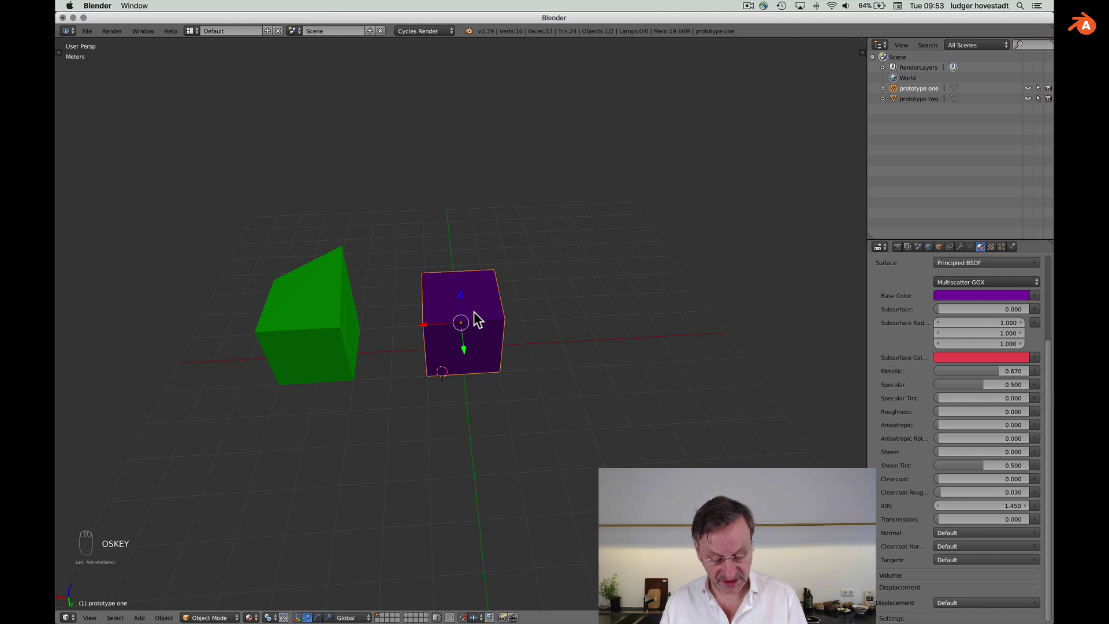
{"action": "key", "text": "alt+d"}
{"action": "key", "text": "alt+y"}
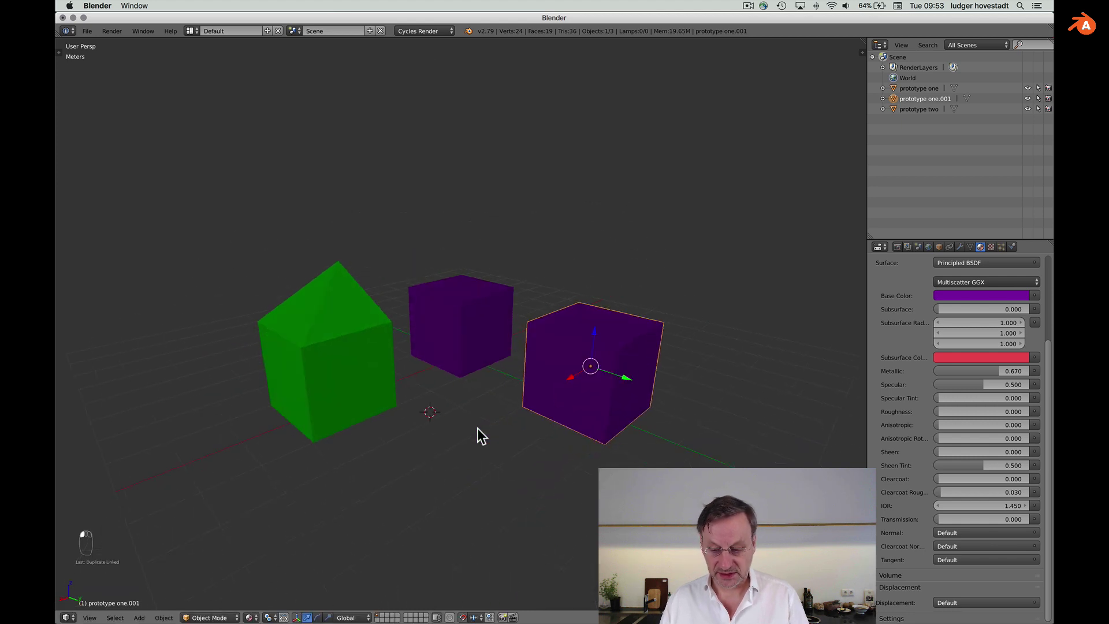
{"action": "left_click_drag", "start_coordinate": [483, 434], "coordinate": [889, 105]}
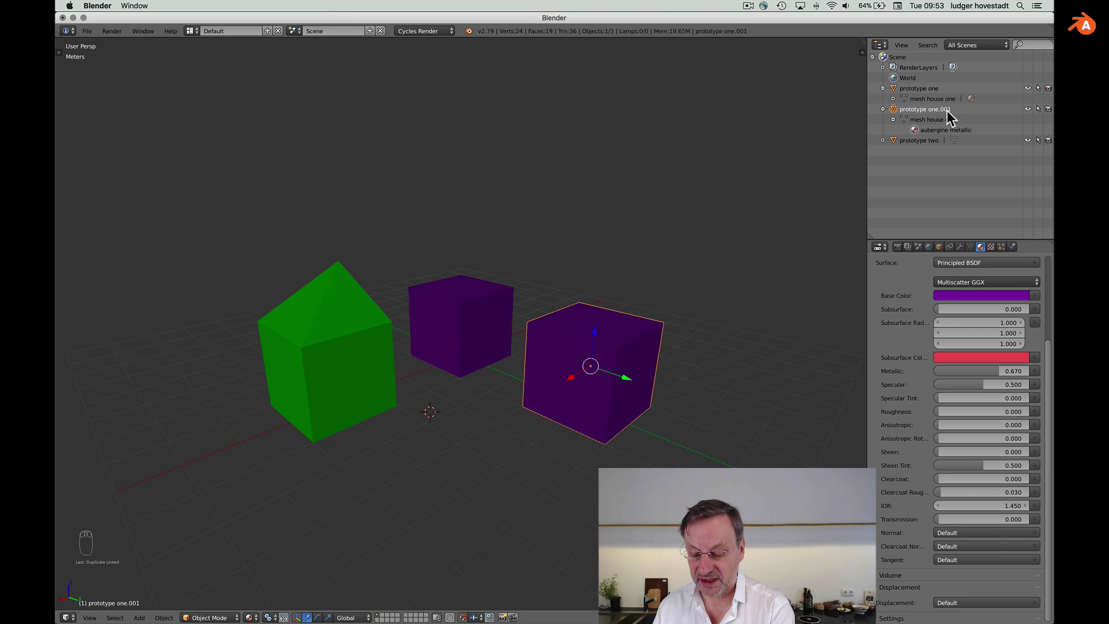
Step: Expand the Outliner entries to confirm both purple cubes share 'mesh house one' and its material
{"action": "left_click_drag", "start_coordinate": [952, 116], "coordinate": [905, 99]}
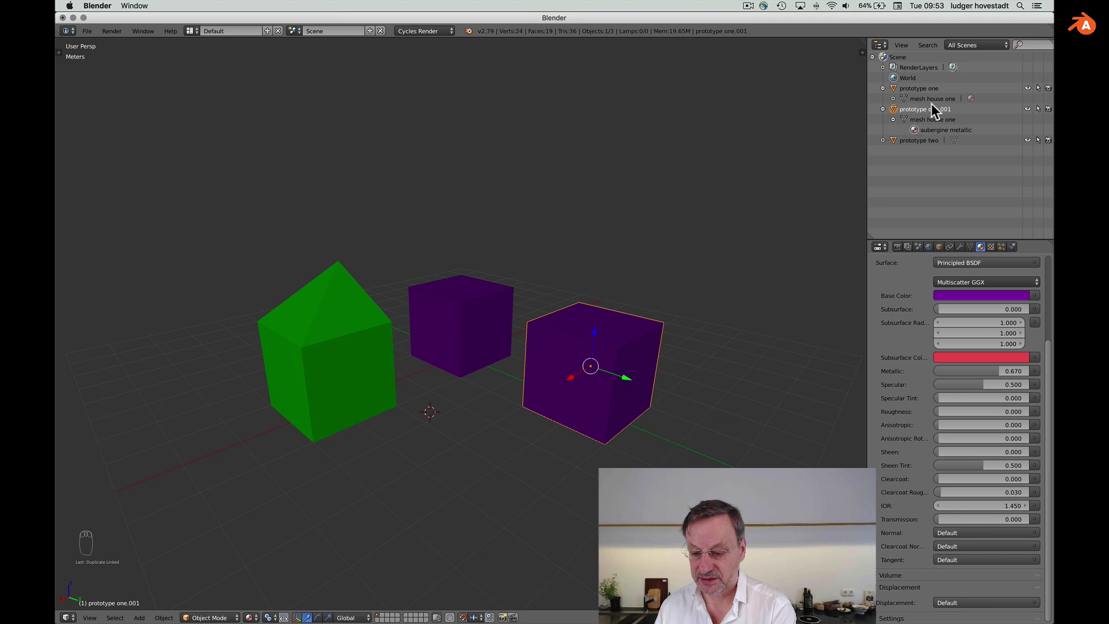
{"action": "left_click_drag", "start_coordinate": [896, 104], "coordinate": [935, 103]}
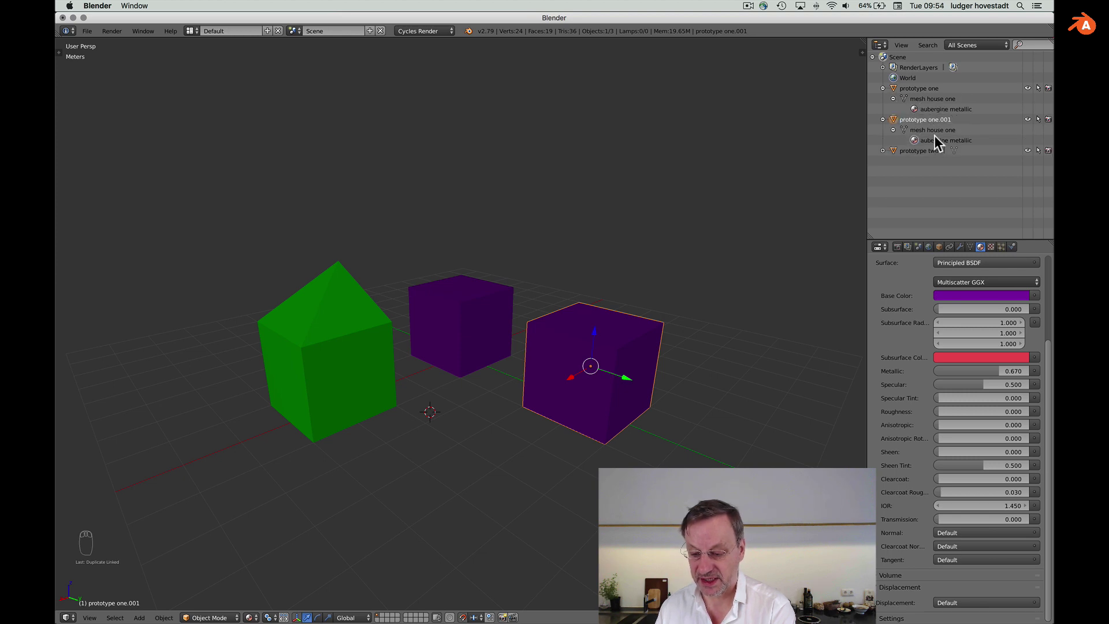
{"action": "left_click_drag", "start_coordinate": [942, 252], "coordinate": [889, 284]}
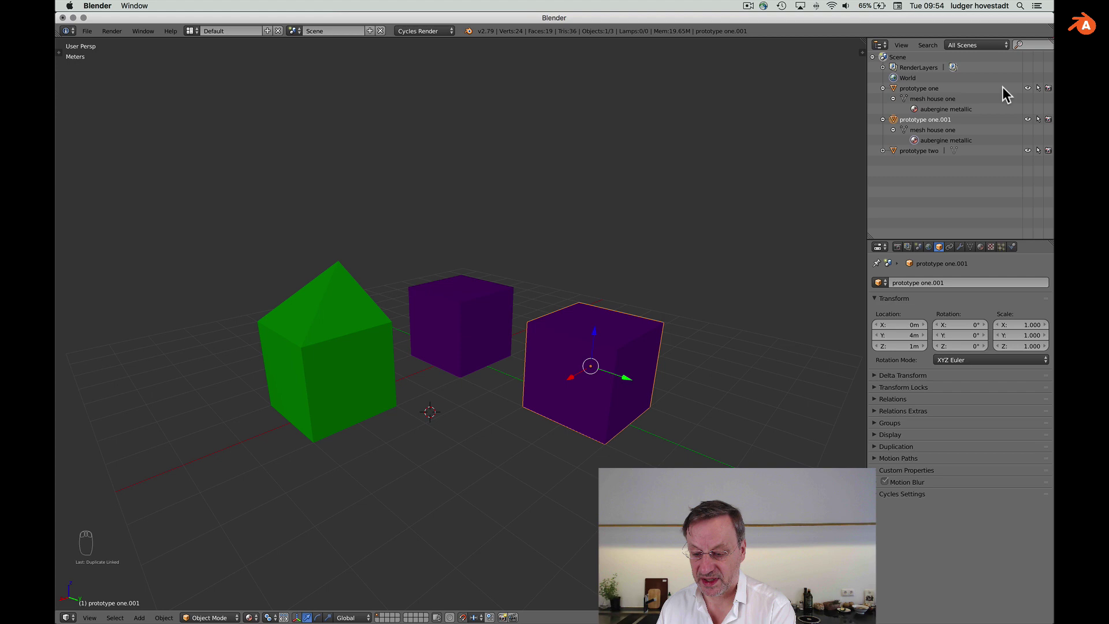
{"action": "left_click_drag", "start_coordinate": [926, 106], "coordinate": [626, 381]}
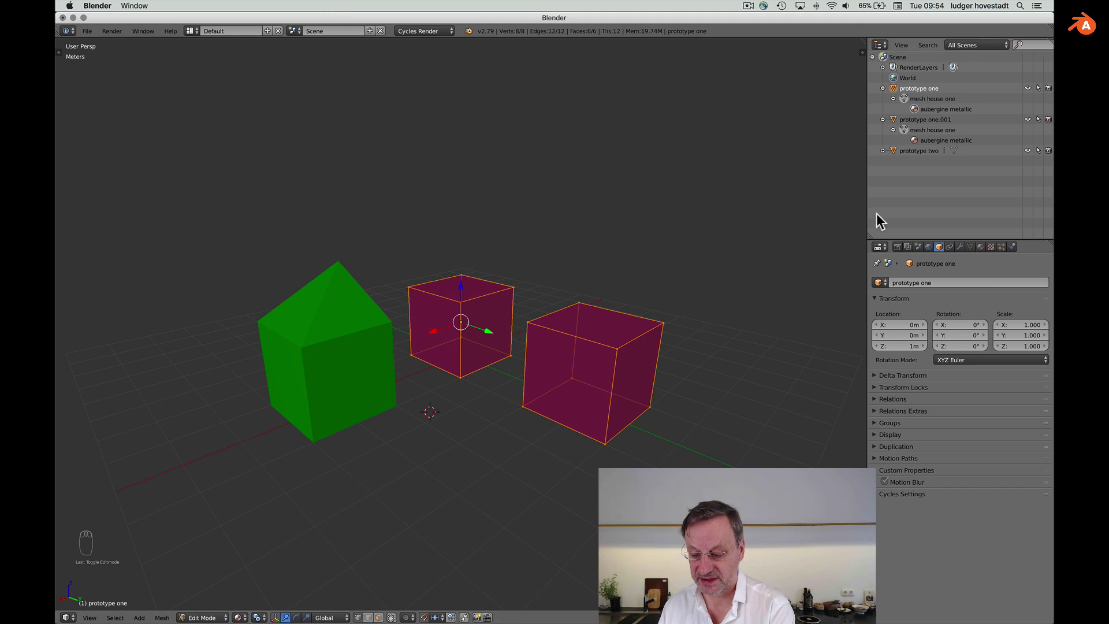
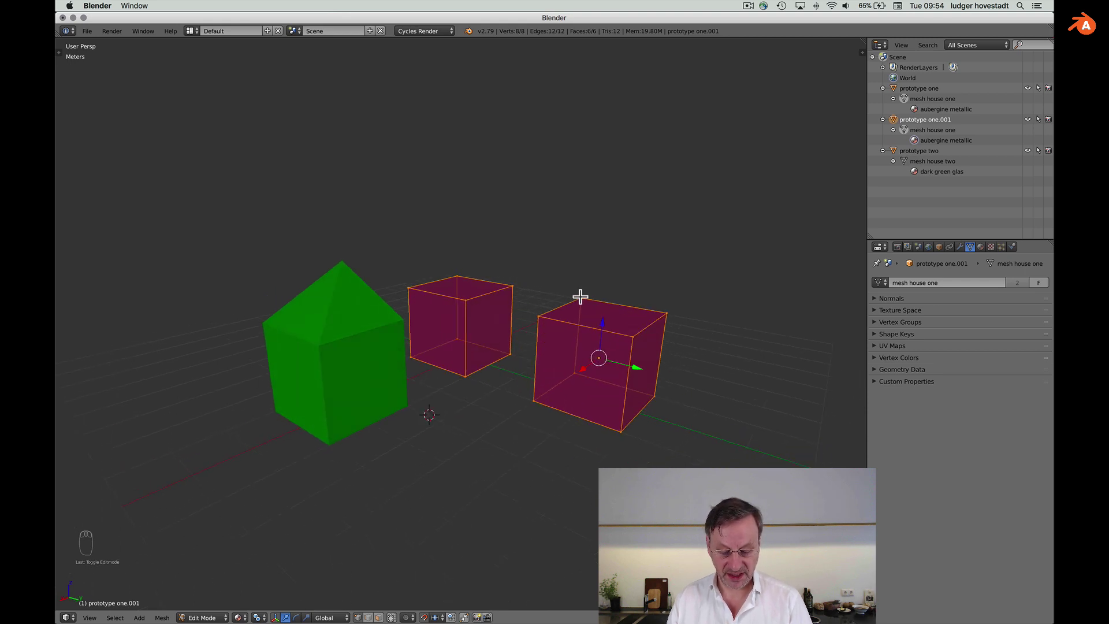
Step: In Edit Mode, turn the shared cube's top geometry into a pointed roof peak
{"action": "key", "text": "a"}
{"action": "key", "text": "super+a"}
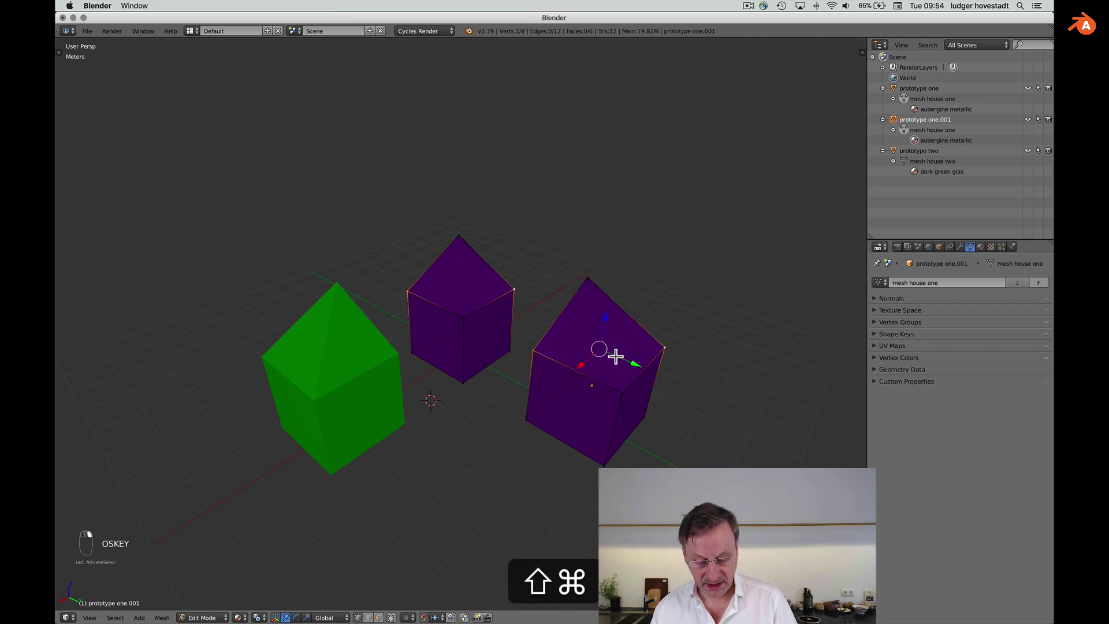
{"action": "key", "text": "f"}
{"action": "key", "text": "f"}
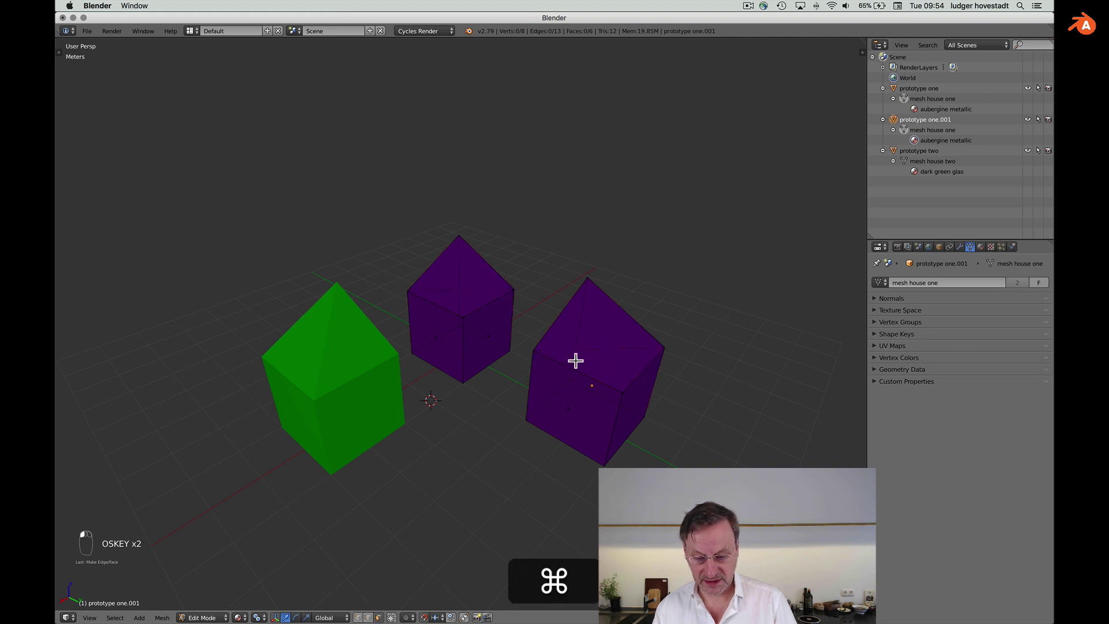
{"action": "key", "text": "x"}
{"action": "key", "text": "x"}
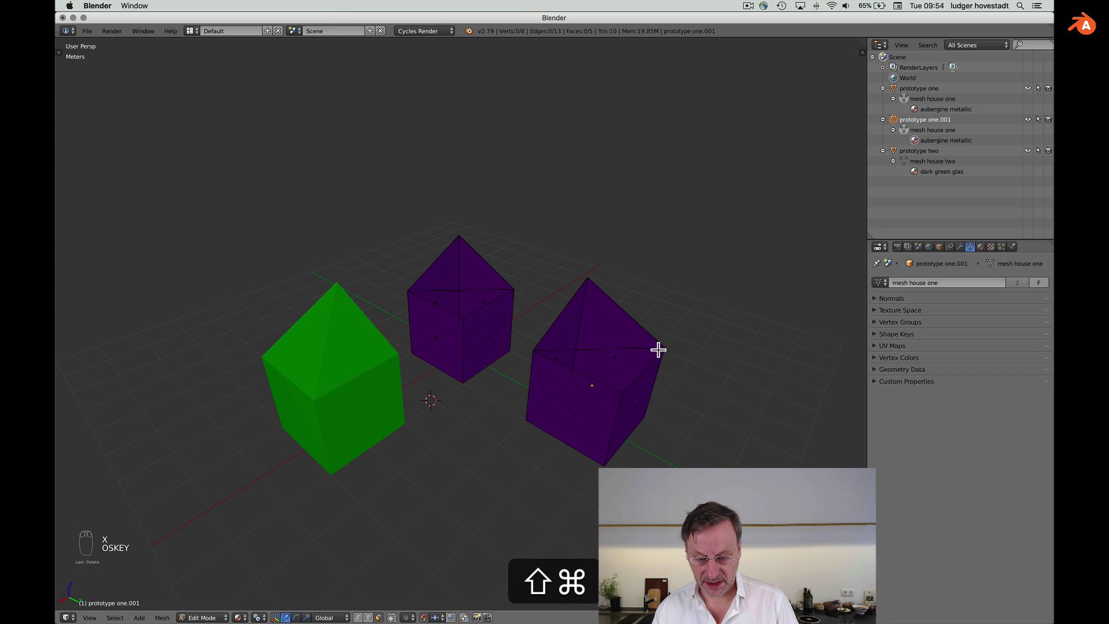
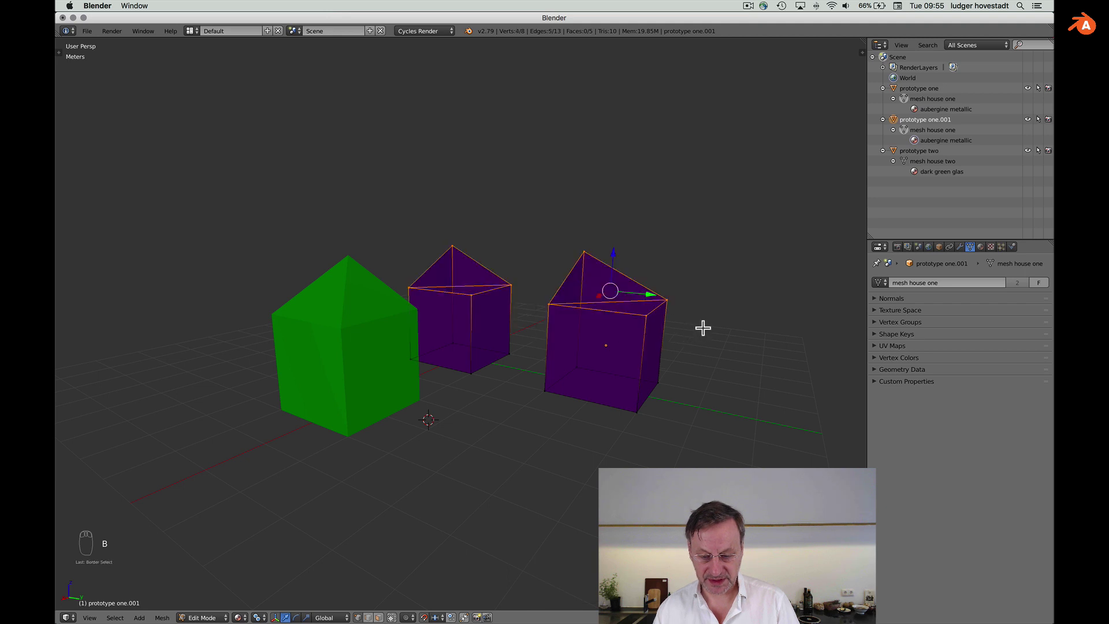
Step: Raise the roof peak higher and return to Object Mode, both purple cubes now house-shaped
{"action": "key", "text": "f"}
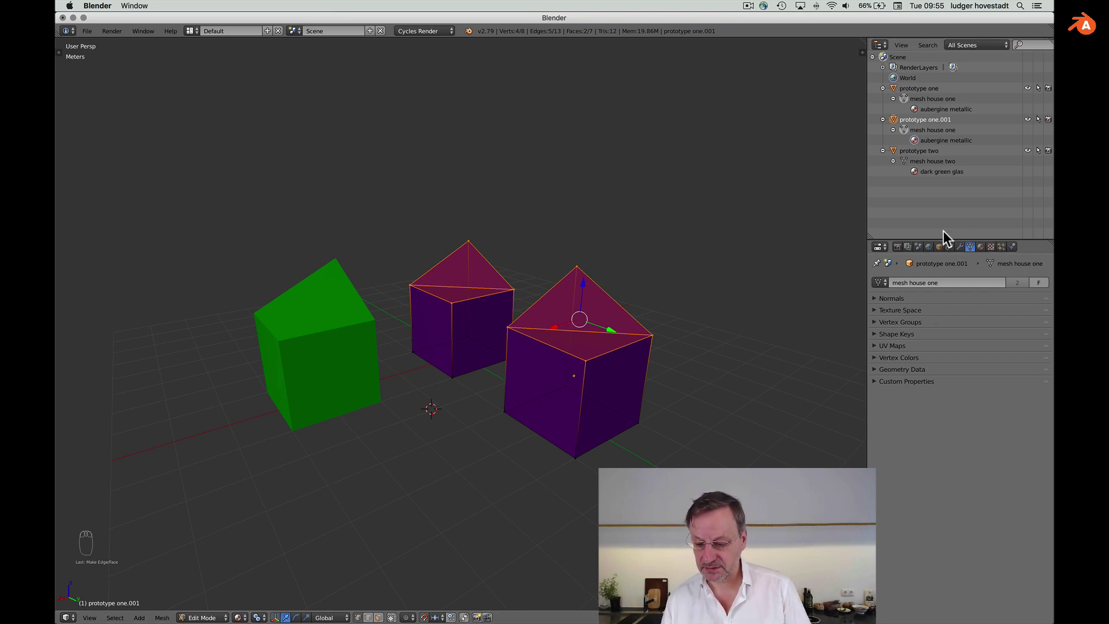
{"action": "left_click_drag", "start_coordinate": [900, 94], "coordinate": [901, 136]}
{"action": "left_click_drag", "start_coordinate": [899, 124], "coordinate": [935, 95]}
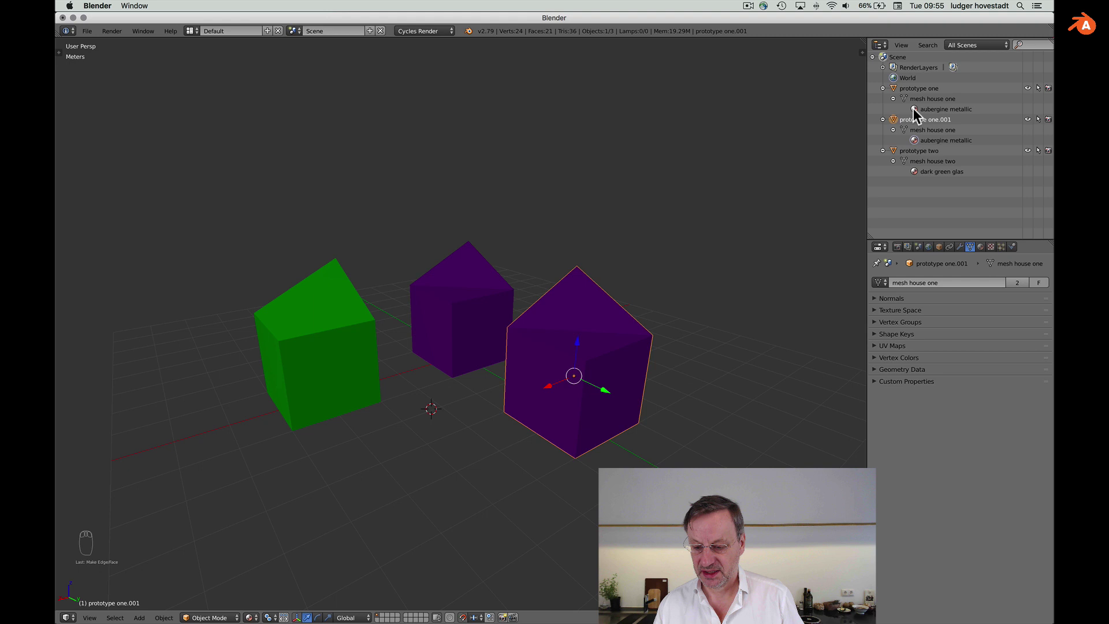
Step: Show the right house's Object Data mesh browser listing 'mesh house one' with two users
{"action": "left_click_drag", "start_coordinate": [907, 105], "coordinate": [968, 252]}
{"action": "left_click_drag", "start_coordinate": [898, 124], "coordinate": [949, 251]}
{"action": "left_click_drag", "start_coordinate": [943, 255], "coordinate": [970, 252]}
{"action": "left_click_drag", "start_coordinate": [974, 255], "coordinate": [904, 288]}
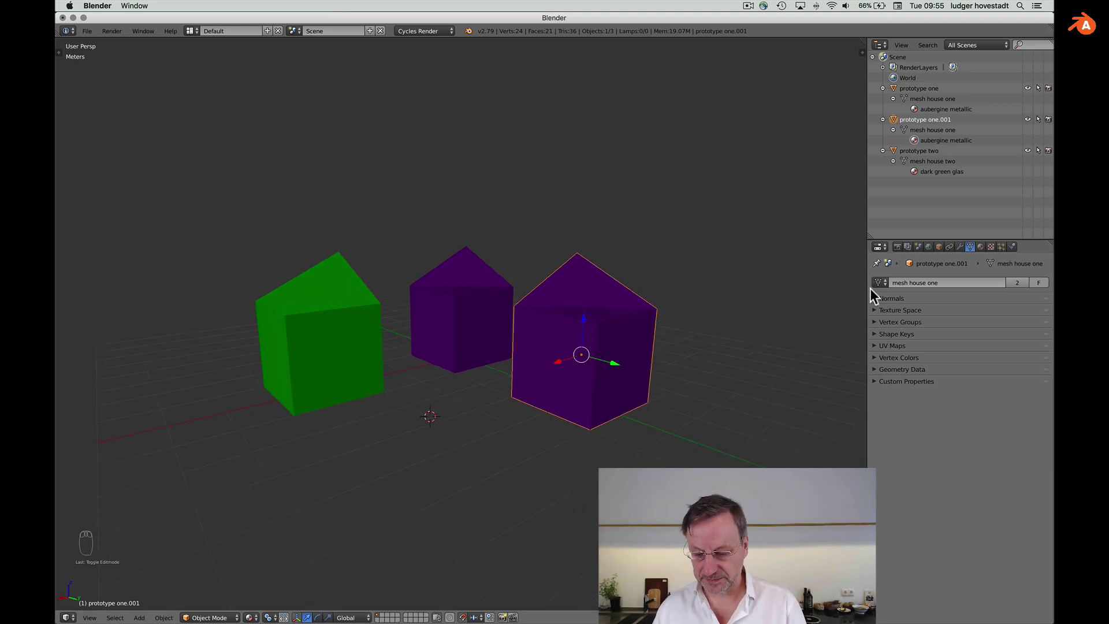
Step: Switch 'prototype one.001' to 'mesh house two', inspect its material, then undo back to 'mesh house one'
{"action": "left_click", "coordinate": [889, 287]}
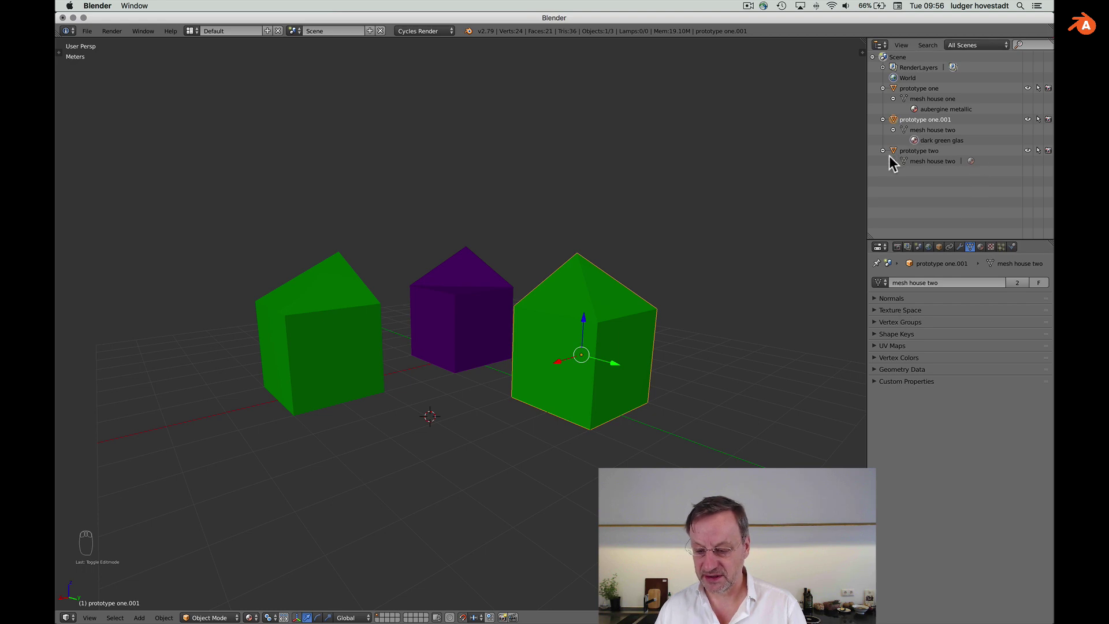
{"action": "left_click_drag", "start_coordinate": [899, 167], "coordinate": [947, 177]}
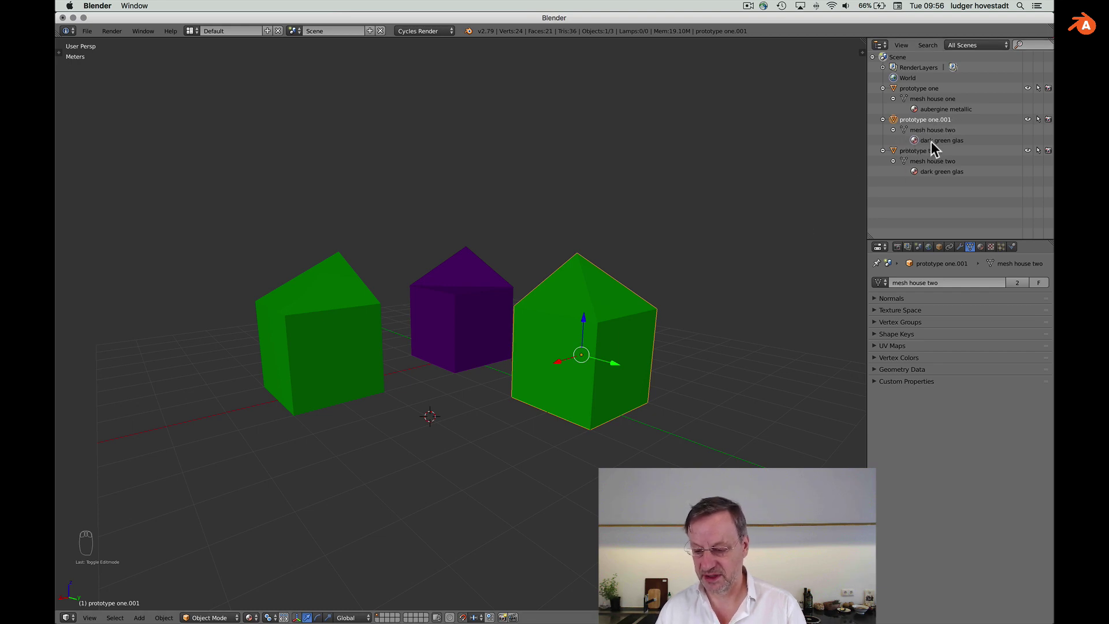
{"action": "left_click_drag", "start_coordinate": [886, 284], "coordinate": [706, 343]}
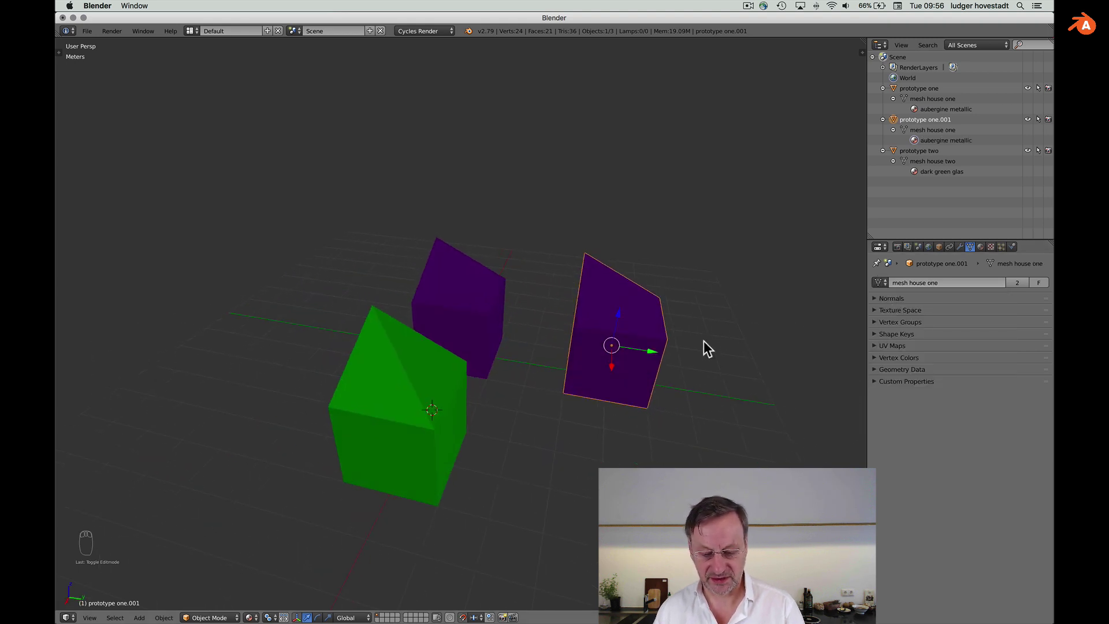